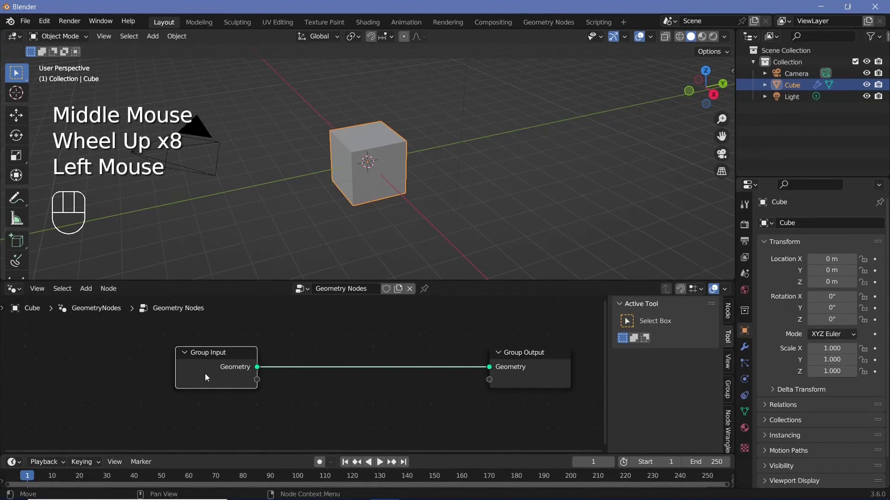
- Delete the Group Input node so the original cube geometry no longer reaches the output
{"action": "key", "text": "x"}
{"action": "left_click_drag", "start_coordinate": [317, 168], "coordinate": [397, 149]}
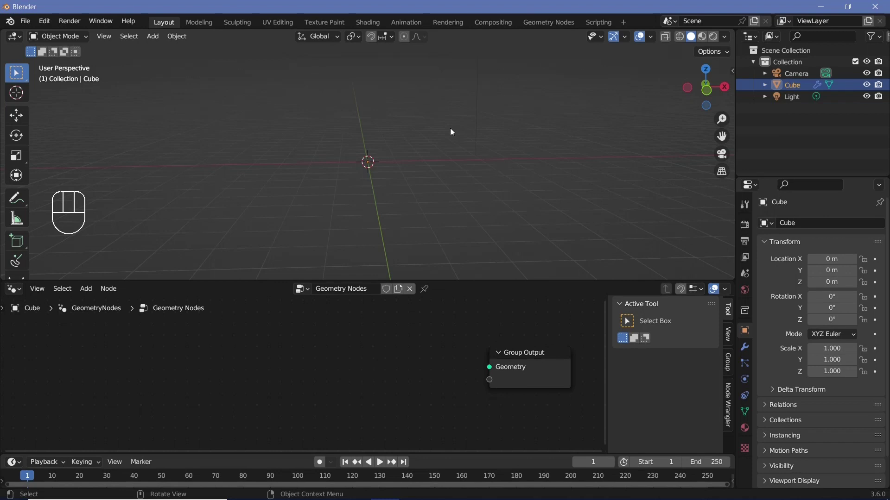
{"action": "left_click_drag", "start_coordinate": [384, 188], "coordinate": [329, 196]}
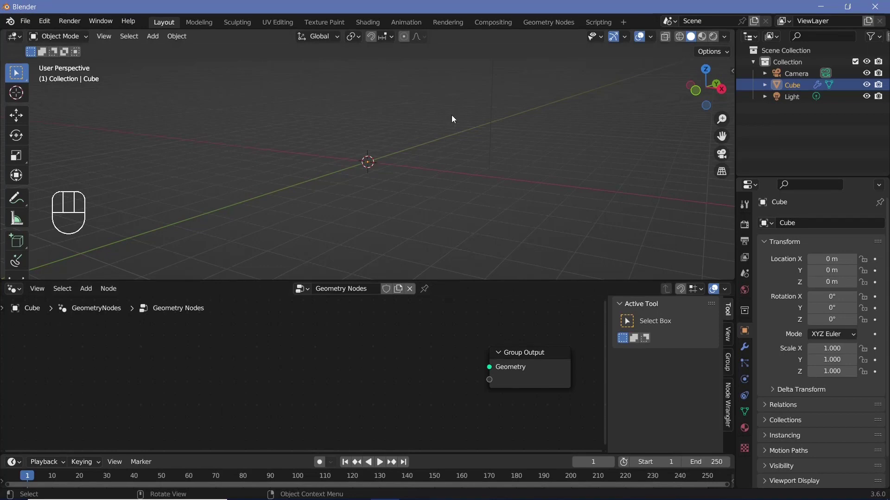
{"action": "middle_click", "coordinate": [455, 117]}
- Add a Cube mesh node sized 20 m × 10 m × 15 m feeding the Group Output
{"action": "key", "text": "shift+a"}
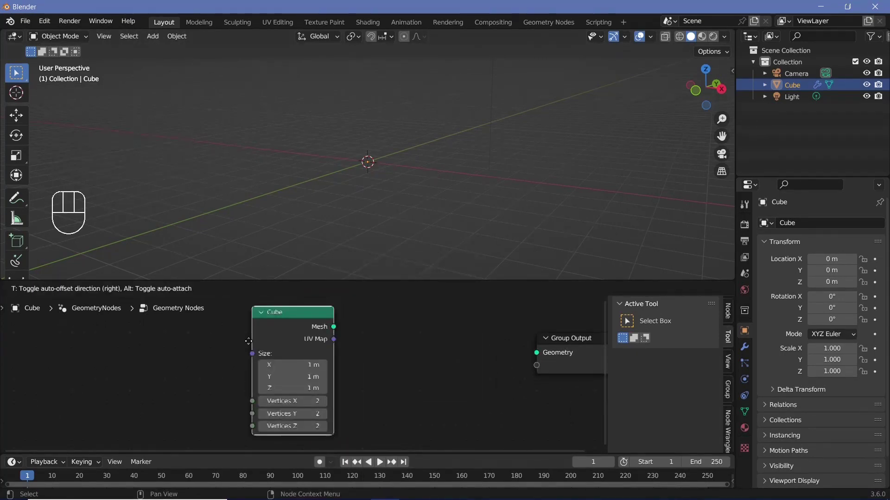
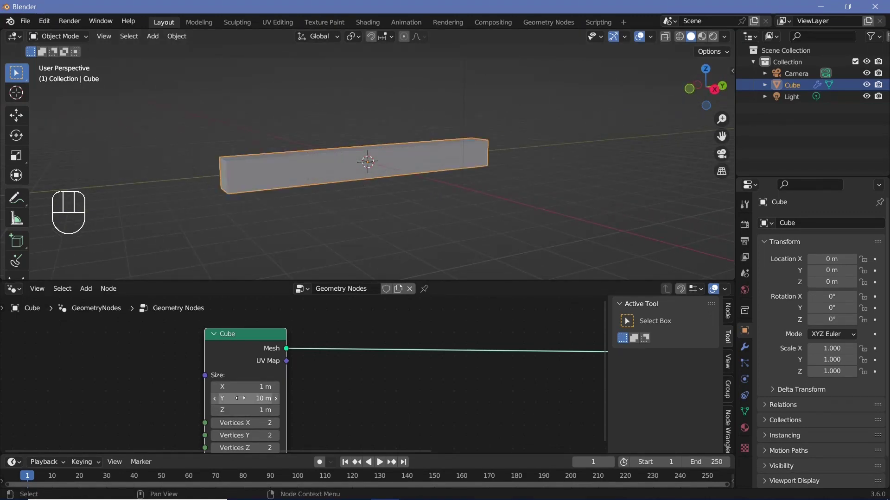
{"action": "left_click_drag", "start_coordinate": [329, 185], "coordinate": [402, 178]}
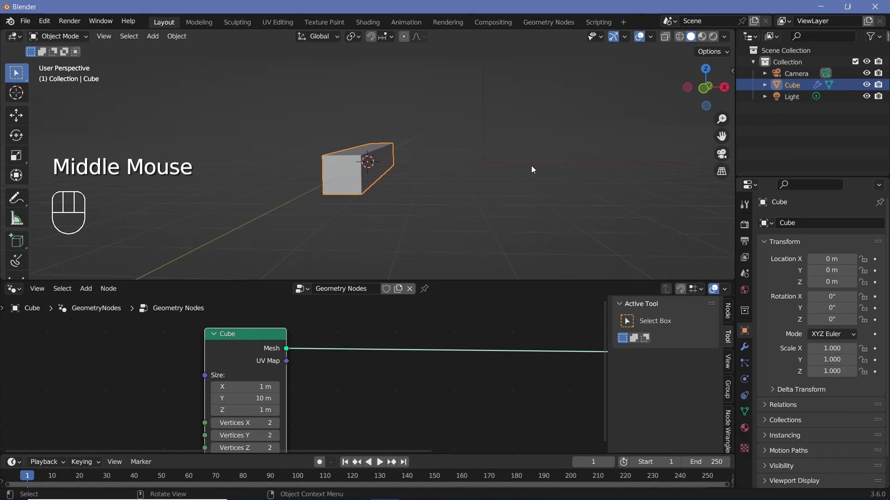
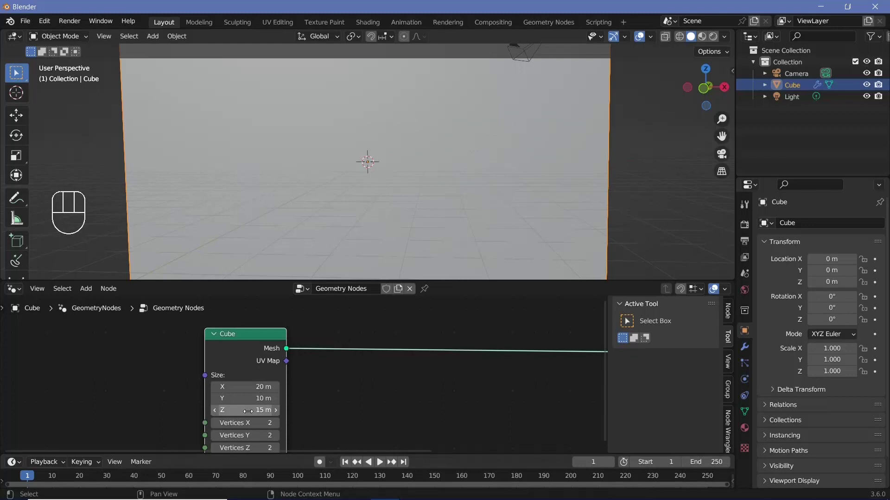
{"action": "scroll", "scroll_direction": "down", "scroll_amount": 3}
{"action": "left_click_drag", "start_coordinate": [374, 187], "coordinate": [309, 205]}
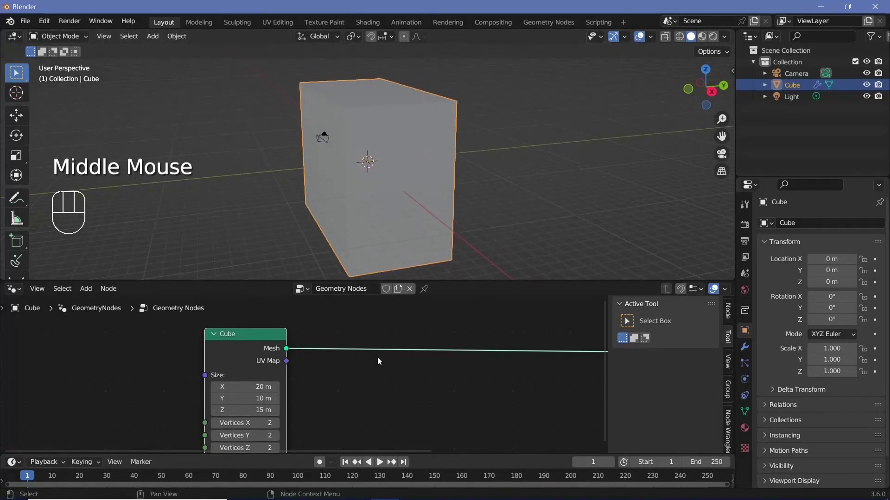
- Insert a Mesh to Volume node onto the link before the Group Output
{"action": "left_click", "coordinate": [674, 295]}
{"action": "key", "text": "shift+a"}
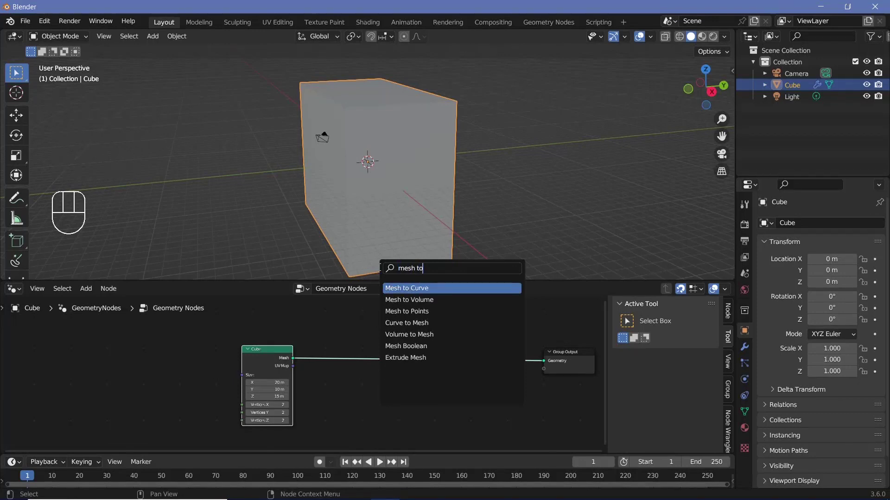
{"action": "key", "text": "BackSpace"}
{"action": "left_click", "coordinate": [347, 354]}
- Add a Distribute Points in Volume node so the box fills with scattered points
{"action": "key", "text": "shift+a"}
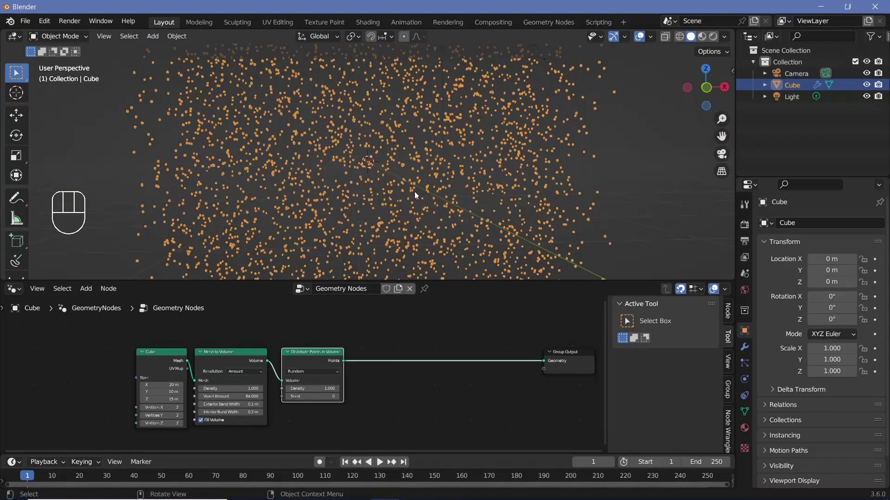
{"action": "left_click_drag", "start_coordinate": [397, 178], "coordinate": [380, 209]}
{"action": "scroll", "scroll_direction": "up", "scroll_amount": 3}
{"action": "left_click_drag", "start_coordinate": [386, 191], "coordinate": [383, 175]}
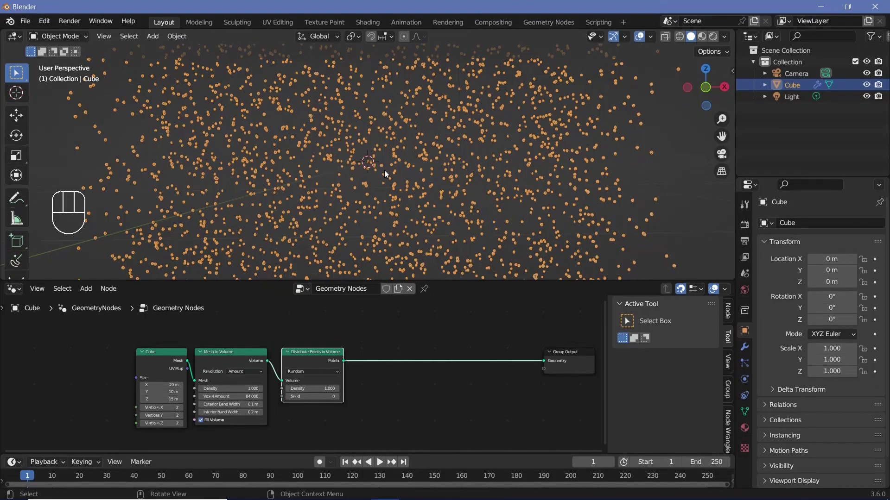
{"action": "scroll", "scroll_direction": "down", "scroll_amount": 3}
{"action": "scroll", "scroll_direction": "down", "scroll_amount": 3}
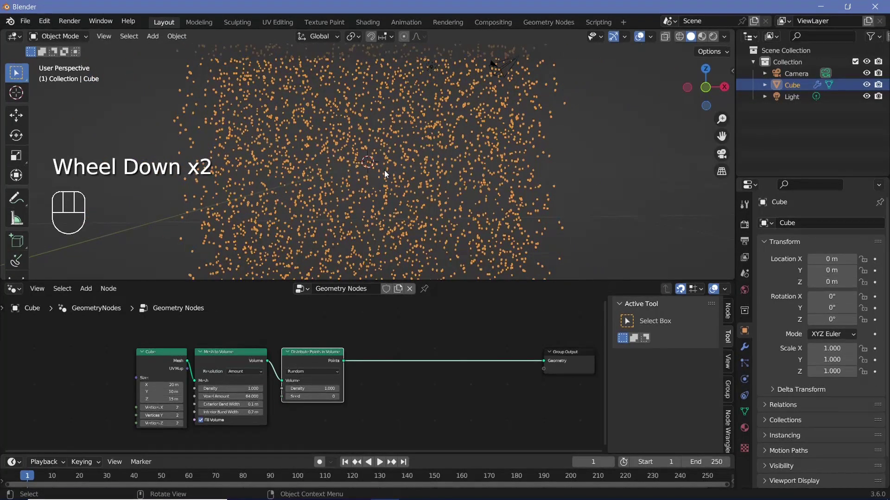
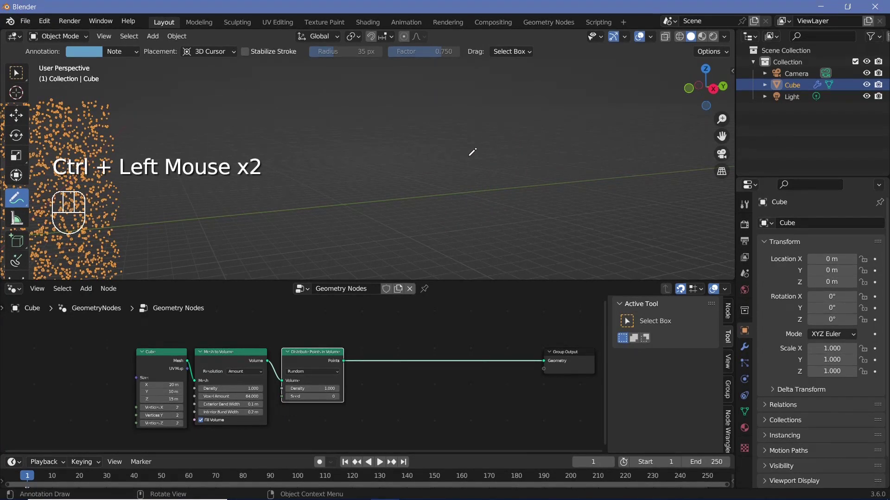
- Search the node list for Delete Geometry to place it after the point scatter
{"action": "key", "text": "w"}
{"action": "middle_click", "coordinate": [522, 124]}
{"action": "scroll", "scroll_direction": "down", "scroll_amount": 3}
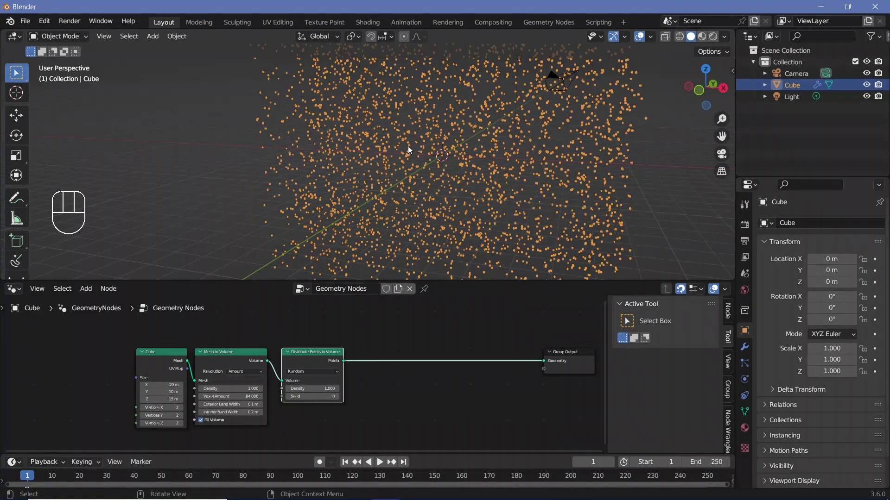
{"action": "key", "text": "shift+a"}
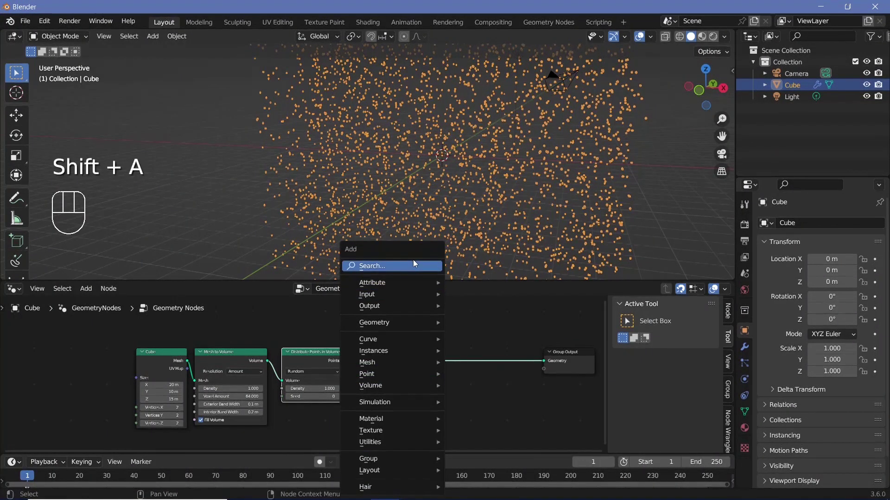
{"action": "key", "text": "e"}
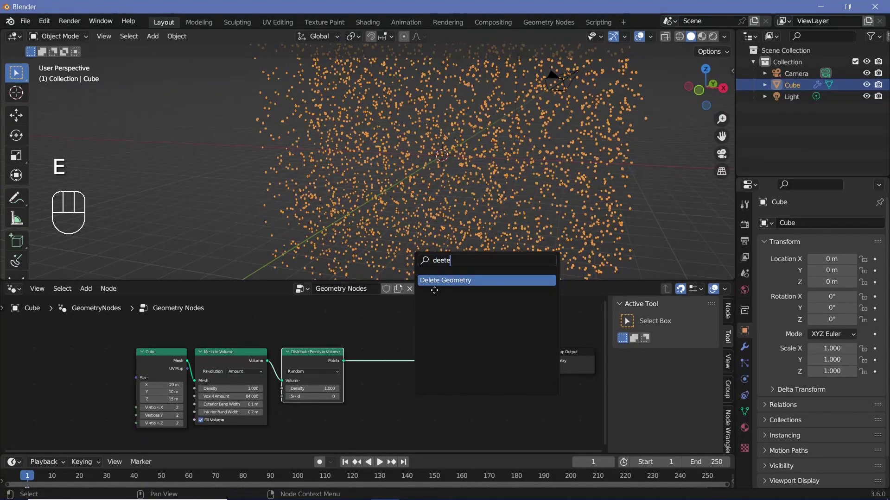
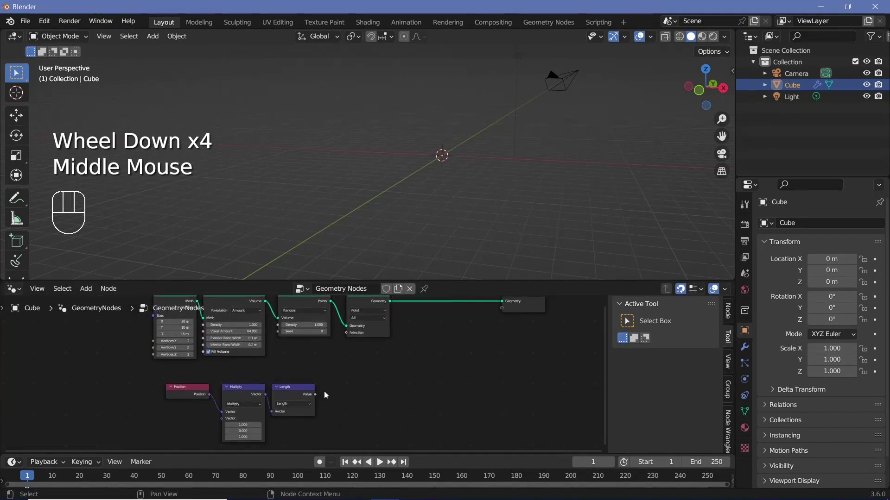
- Add a Compare node set to Less Than after Length, with Length feeding input A
{"action": "middle_click", "coordinate": [374, 420]}
{"action": "scroll", "scroll_direction": "up", "scroll_amount": 3}
{"action": "key", "text": "shift+a"}
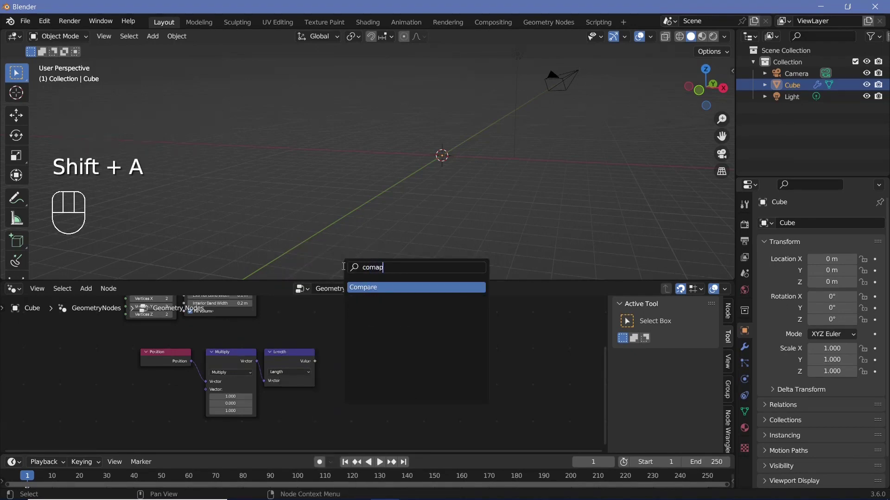
{"action": "left_click_drag", "start_coordinate": [321, 370], "coordinate": [335, 385]}
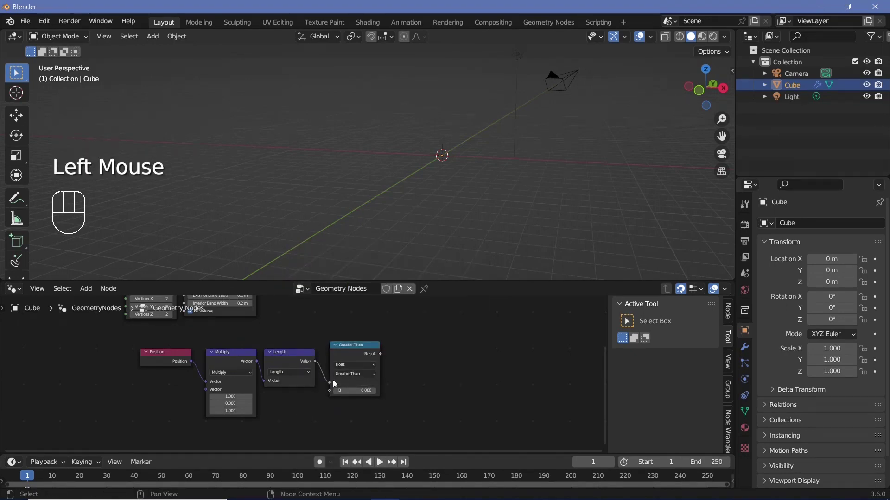
{"action": "scroll", "scroll_direction": "up", "scroll_amount": 3}
{"action": "left_click_drag", "start_coordinate": [401, 376], "coordinate": [389, 390]}
{"action": "left_click", "coordinate": [379, 461]}
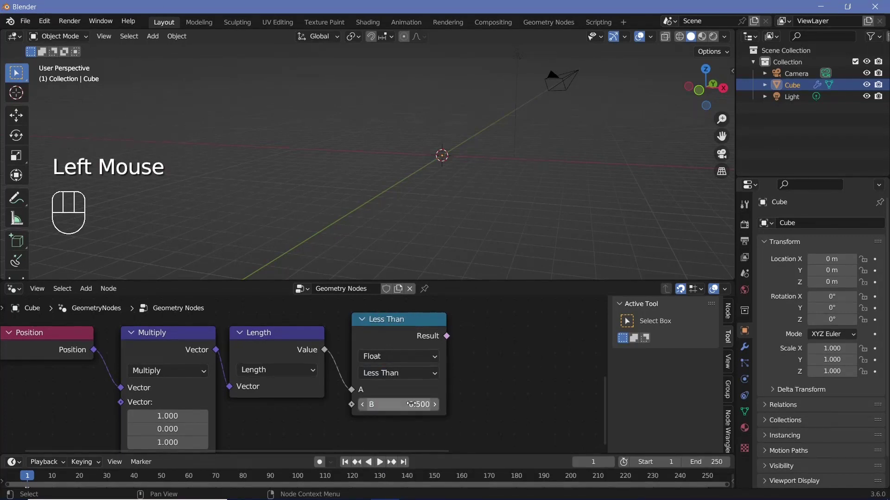
{"action": "middle_click", "coordinate": [378, 462]}
{"action": "scroll", "scroll_direction": "down", "scroll_amount": 3}
- Wire the comparison Result into the Delete Geometry node's Selection
{"action": "left_click_drag", "start_coordinate": [339, 421], "coordinate": [454, 185]}
{"action": "left_click_drag", "start_coordinate": [453, 182], "coordinate": [473, 176]}
{"action": "left_click_drag", "start_coordinate": [439, 174], "coordinate": [439, 182]}
{"action": "scroll", "scroll_direction": "up", "scroll_amount": 3}
{"action": "scroll", "scroll_direction": "down", "scroll_amount": 3}
{"action": "middle_click", "coordinate": [446, 183]}
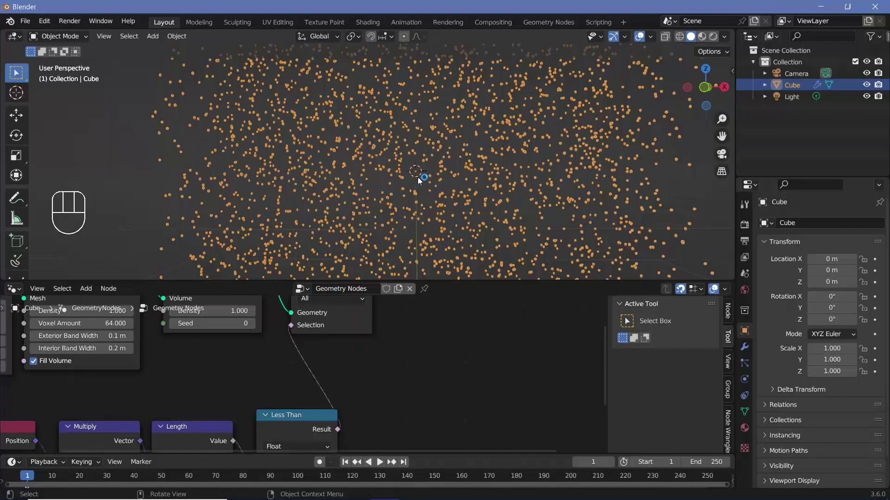
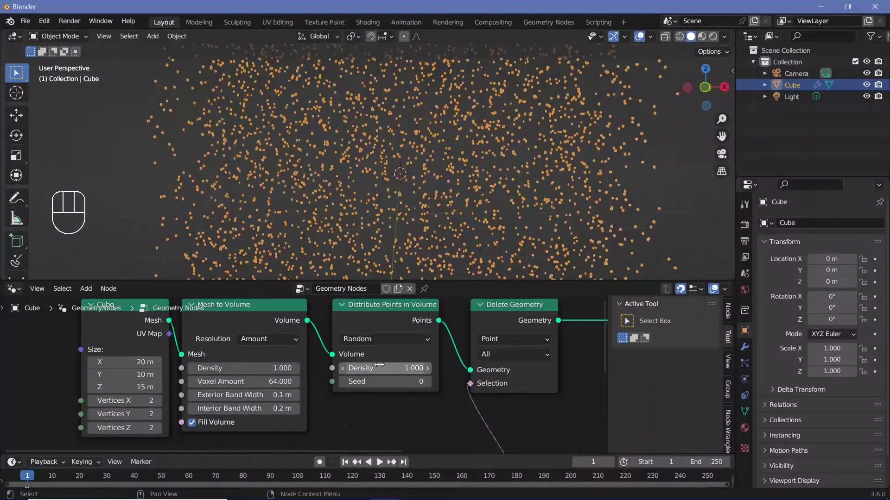
{"action": "left_click_drag", "start_coordinate": [427, 213], "coordinate": [441, 214]}
- Set the Compare node's B threshold to 0.540 and view the thinned point cloud
{"action": "middle_click", "coordinate": [311, 206]}
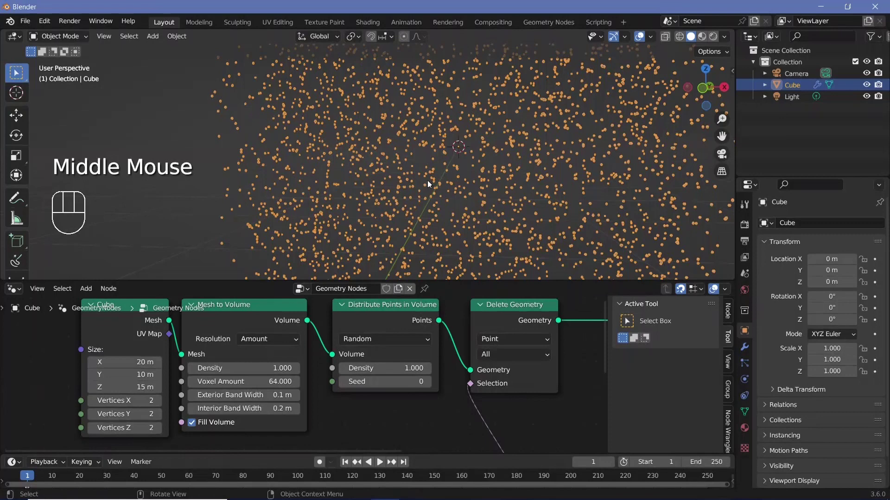
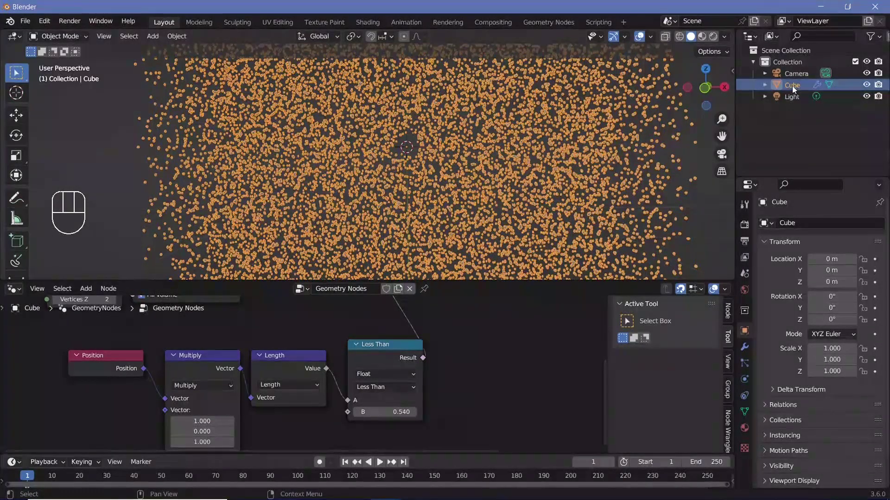
- Rename the node-driven object to GeoNodes in the Outliner and hide it from the viewport
{"action": "left_click", "coordinate": [794, 90]}
{"action": "left_click_drag", "start_coordinate": [794, 90], "coordinate": [794, 91]}
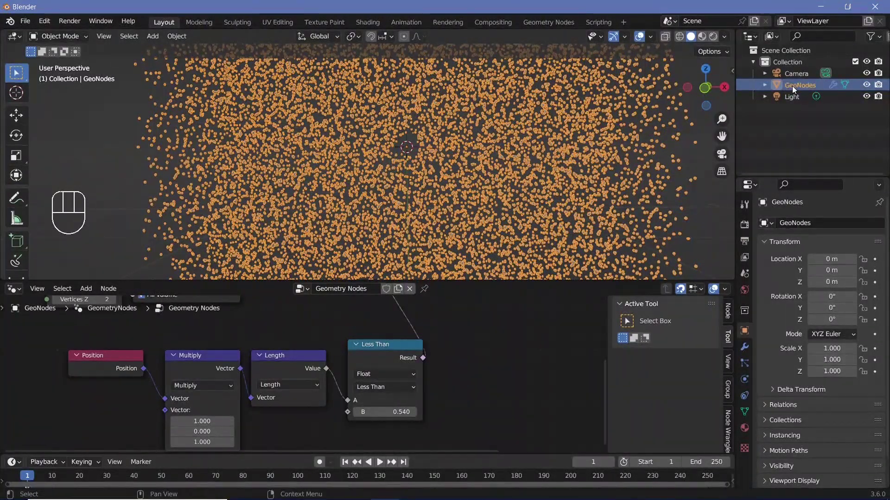
{"action": "left_click", "coordinate": [871, 89]}
{"action": "left_click", "coordinate": [877, 88]}
{"action": "scroll", "scroll_direction": "down", "scroll_amount": 3}
{"action": "left_click_drag", "start_coordinate": [440, 142], "coordinate": [440, 118]}
{"action": "scroll", "scroll_direction": "down", "scroll_amount": 3}
{"action": "left_click_drag", "start_coordinate": [445, 136], "coordinate": [375, 123]}
- Add a new Cube and a UV Sphere to the scene
{"action": "key", "text": "shift+a"}
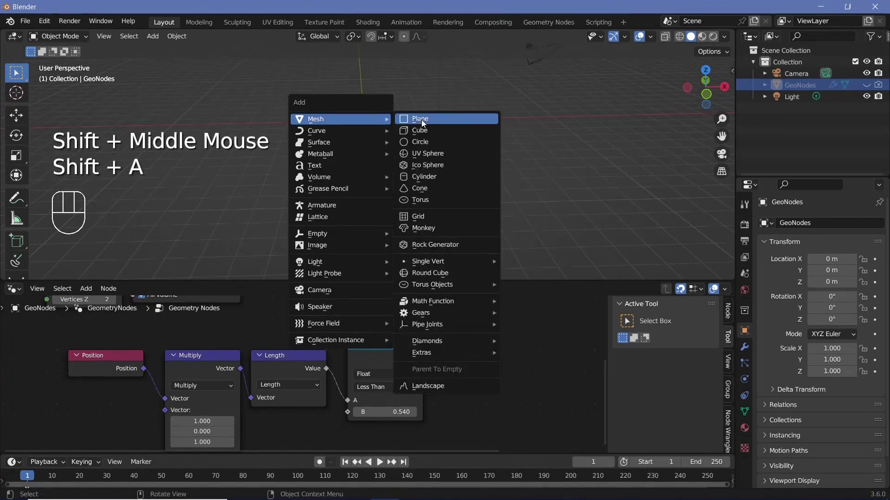
{"action": "key", "text": "g"}
{"action": "key", "text": "shift+a"}
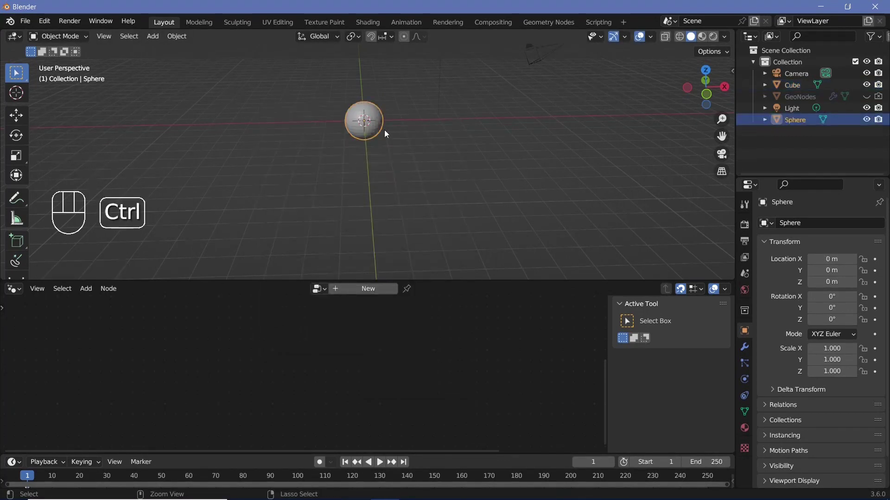
- Subdivide the sphere and move it to X -16 m
{"action": "key", "text": "ctrl+1"}
{"action": "scroll", "scroll_direction": "up", "scroll_amount": 3}
{"action": "scroll", "scroll_direction": "down", "scroll_amount": 3}
{"action": "left_click_drag", "start_coordinate": [410, 193], "coordinate": [433, 221]}
{"action": "scroll", "scroll_direction": "down", "scroll_amount": 3}
{"action": "key", "text": "g"}
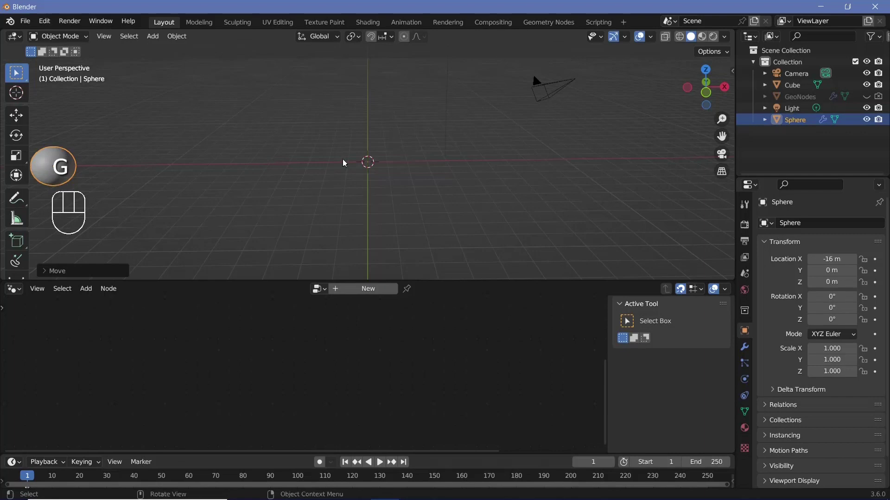
- Add a Cylinder and subdivide it with Ctrl+1
{"action": "key", "text": "shift+a"}
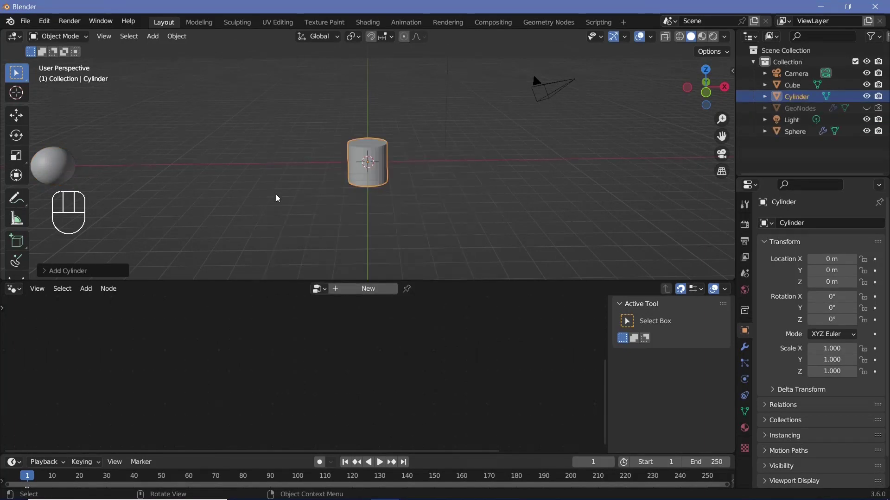
{"action": "scroll", "scroll_direction": "up", "scroll_amount": 3}
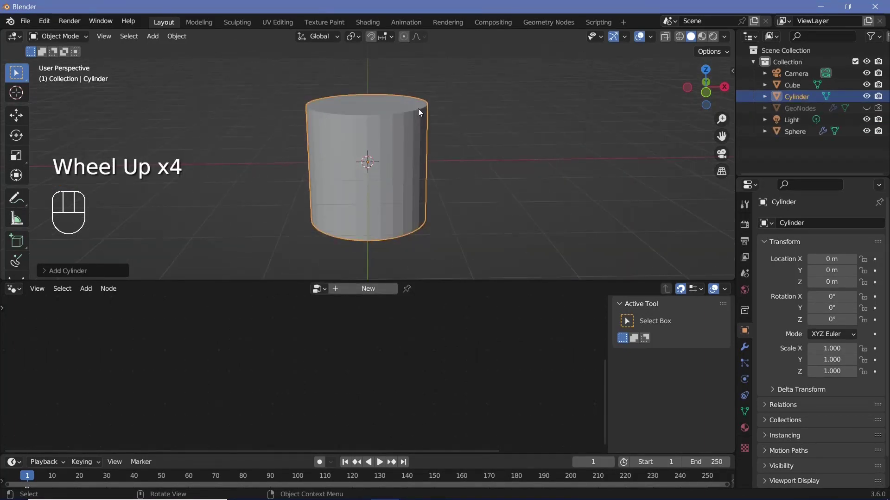
{"action": "key", "text": "ctrl+1"}
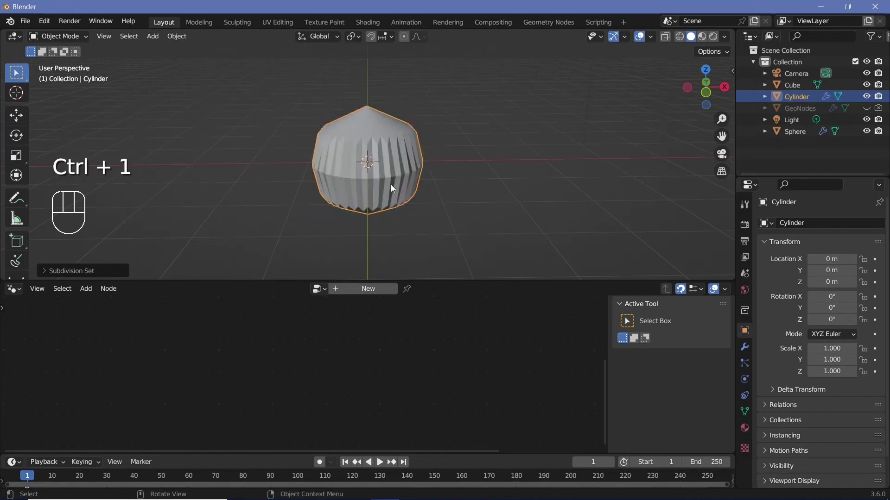
{"action": "key", "text": "shift+x"}
{"action": "key", "text": "shift+a"}
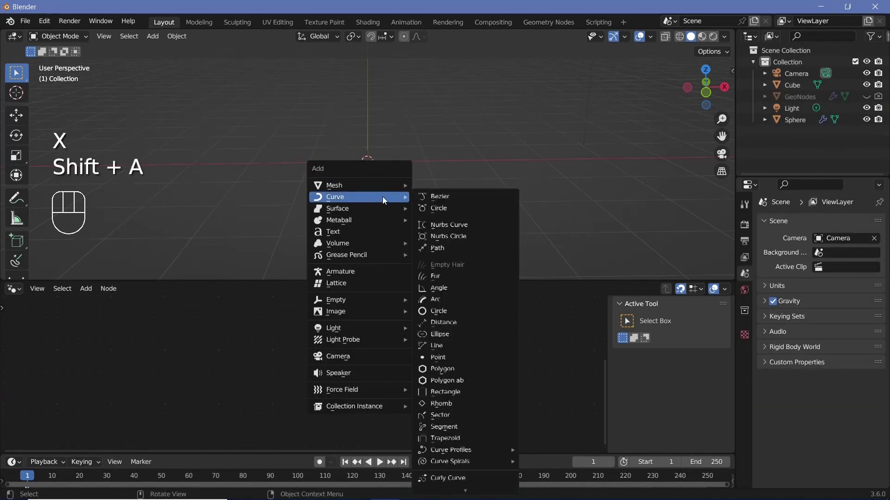
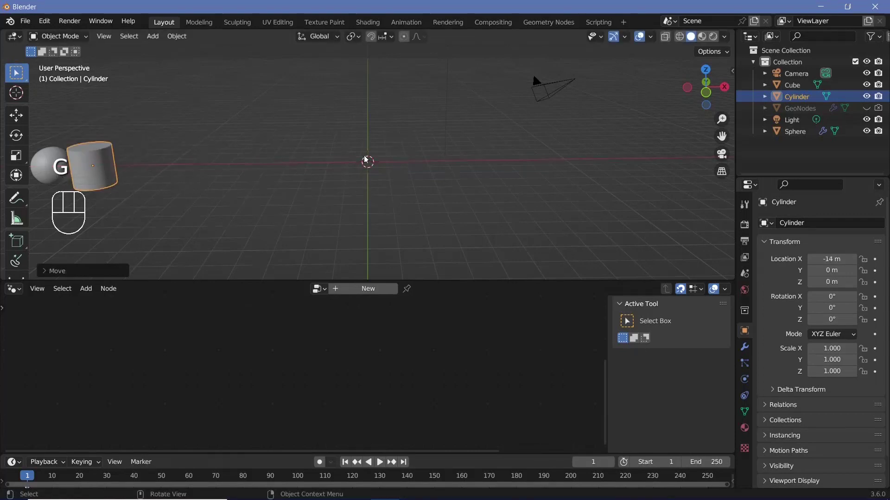
- Add a Cone scaled to 0.7 and move it along the X axis beside the others
{"action": "key", "text": "shift+a"}
{"action": "scroll", "scroll_direction": "up", "scroll_amount": 3}
{"action": "left_click_drag", "start_coordinate": [386, 200], "coordinate": [387, 148]}
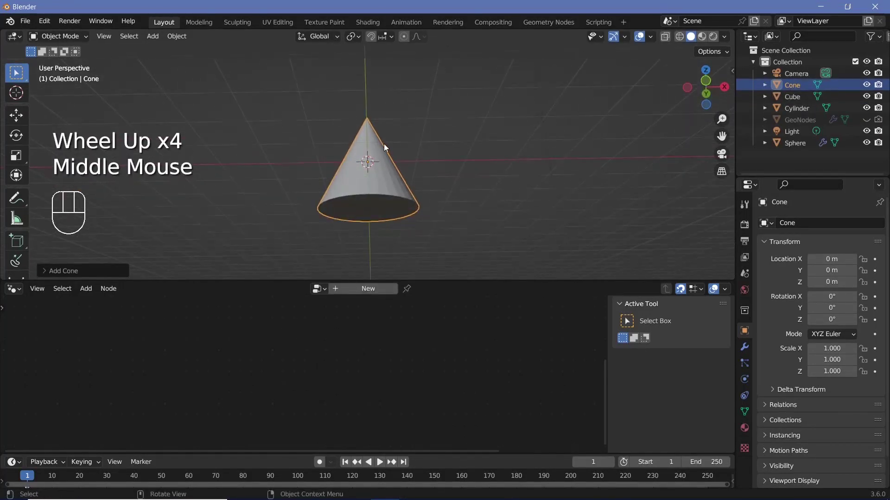
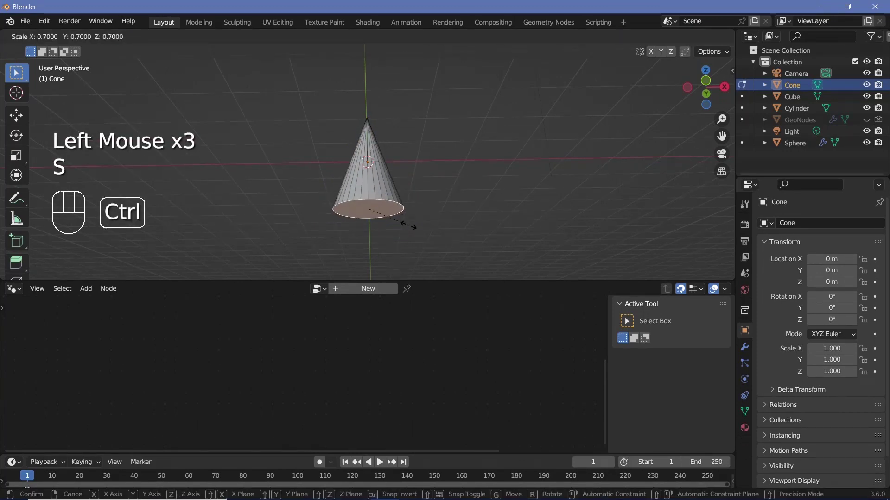
{"action": "key", "text": "ctrl+s"}
{"action": "key", "text": "Tab"}
{"action": "scroll", "scroll_direction": "down", "scroll_amount": 3}
{"action": "left_click_drag", "start_coordinate": [416, 177], "coordinate": [418, 216]}
{"action": "scroll", "scroll_direction": "down", "scroll_amount": 3}
{"action": "key", "text": "g"}
- Add a subdivided Torus and slide it to X -10 m in the lineup
{"action": "key", "text": "shift+a"}
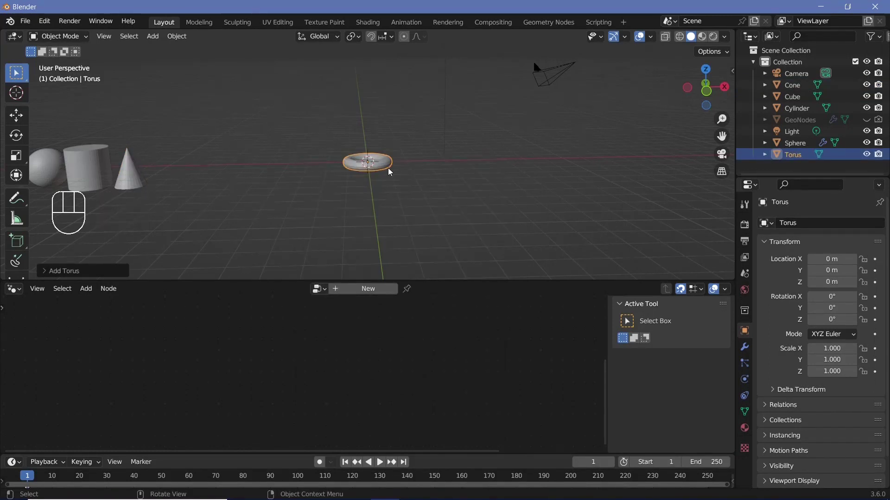
{"action": "key", "text": "ctrl+1"}
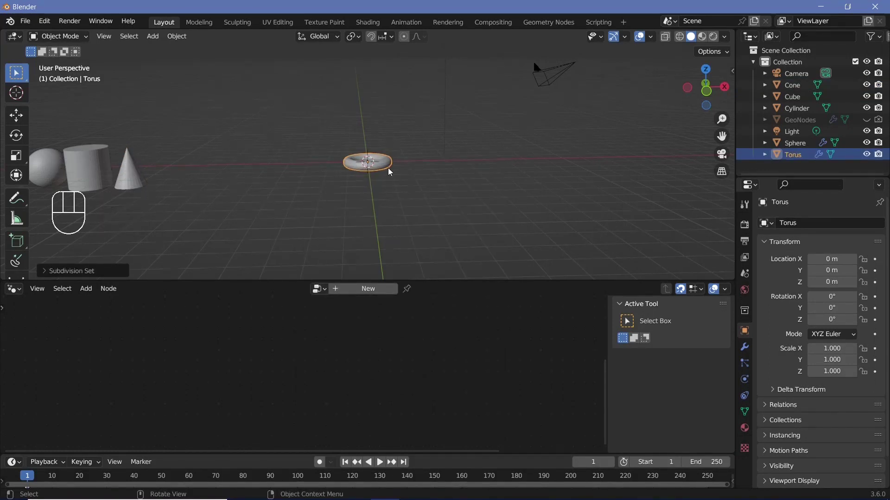
{"action": "key", "text": "g"}
{"action": "left_click_drag", "start_coordinate": [334, 175], "coordinate": [405, 162]}
{"action": "scroll", "scroll_direction": "up", "scroll_amount": 3}
{"action": "left_click_drag", "start_coordinate": [490, 169], "coordinate": [639, 183]}
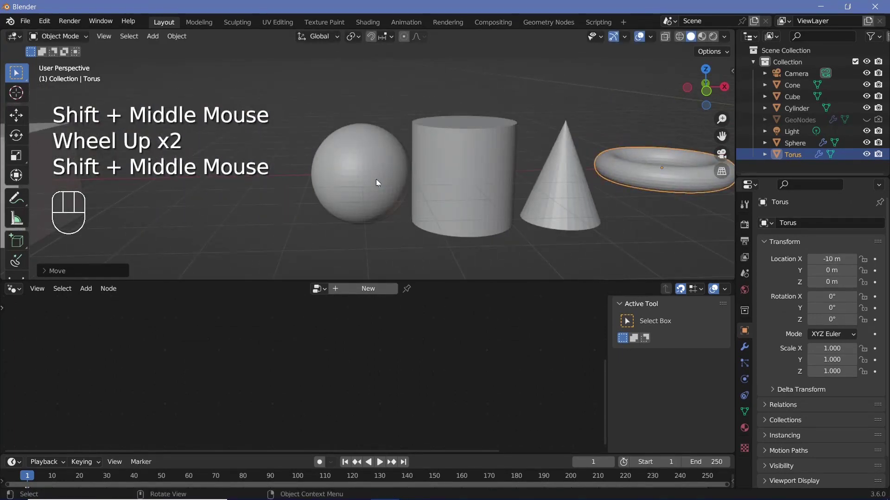
{"action": "scroll", "scroll_direction": "up", "scroll_amount": 3}
{"action": "scroll", "scroll_direction": "up", "scroll_amount": 3}
{"action": "scroll", "scroll_direction": "down", "scroll_amount": 3}
- Select the five primitives and apply Shade Smooth to them
{"action": "left_click", "coordinate": [236, 166]}
{"action": "key", "text": "g"}
{"action": "key", "text": "b"}
{"action": "left_click", "coordinate": [274, 104]}
{"action": "left_click_drag", "start_coordinate": [278, 128], "coordinate": [367, 234]}
{"action": "left_click_drag", "start_coordinate": [174, 41], "coordinate": [434, 182]}
{"action": "scroll", "scroll_direction": "up", "scroll_amount": 3}
{"action": "left_click_drag", "start_coordinate": [476, 157], "coordinate": [342, 169]}
{"action": "scroll", "scroll_direction": "up", "scroll_amount": 3}
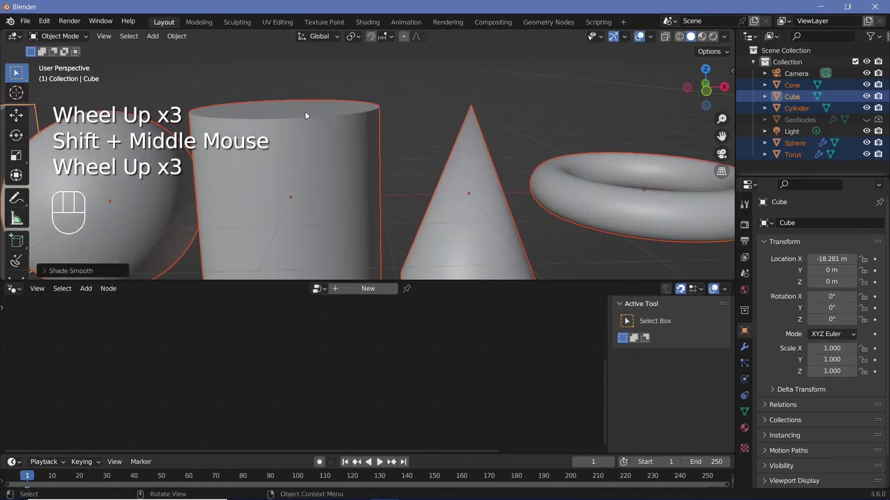
{"action": "left_click_drag", "start_coordinate": [320, 126], "coordinate": [358, 146]}
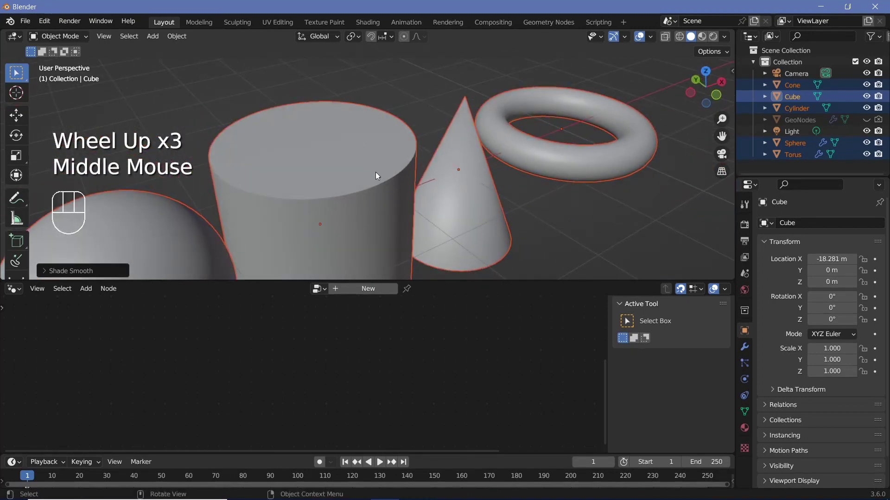
{"action": "left_click_drag", "start_coordinate": [182, 43], "coordinate": [393, 159]}
{"action": "left_click_drag", "start_coordinate": [378, 157], "coordinate": [230, 324]}
{"action": "left_click", "coordinate": [230, 324]}
{"action": "scroll", "scroll_direction": "down", "scroll_amount": 3}
{"action": "scroll", "scroll_direction": "down", "scroll_amount": 3}
{"action": "left_click_drag", "start_coordinate": [407, 134], "coordinate": [460, 126]}
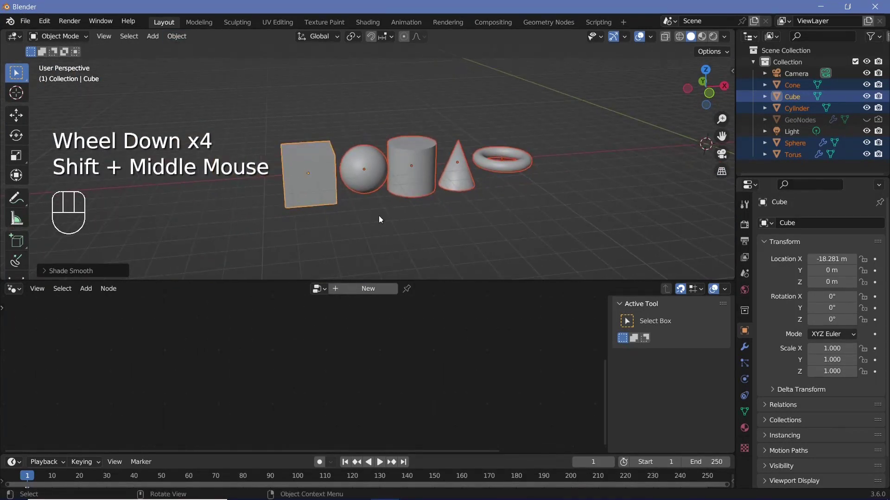
- Move the primitives into a new 'Primitives' collection and exclude it from the view layer
{"action": "key", "text": "m"}
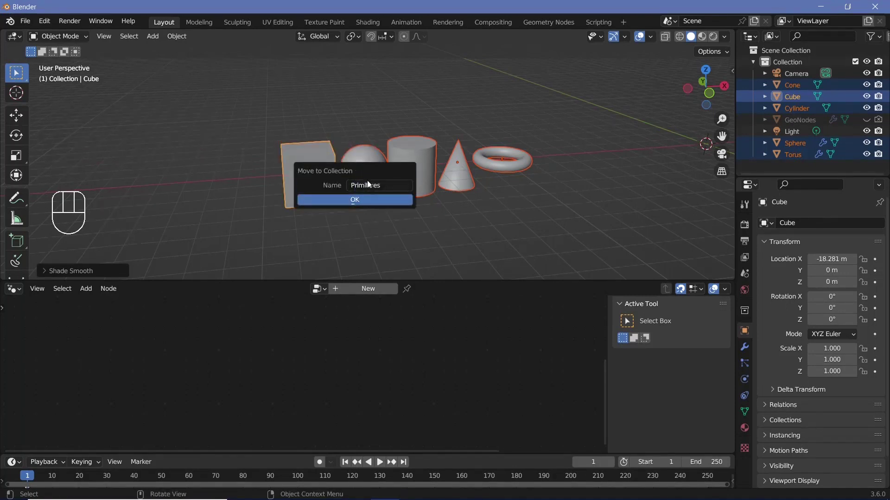
{"action": "scroll", "scroll_direction": "down", "scroll_amount": 3}
{"action": "left_click_drag", "start_coordinate": [506, 172], "coordinate": [507, 169]}
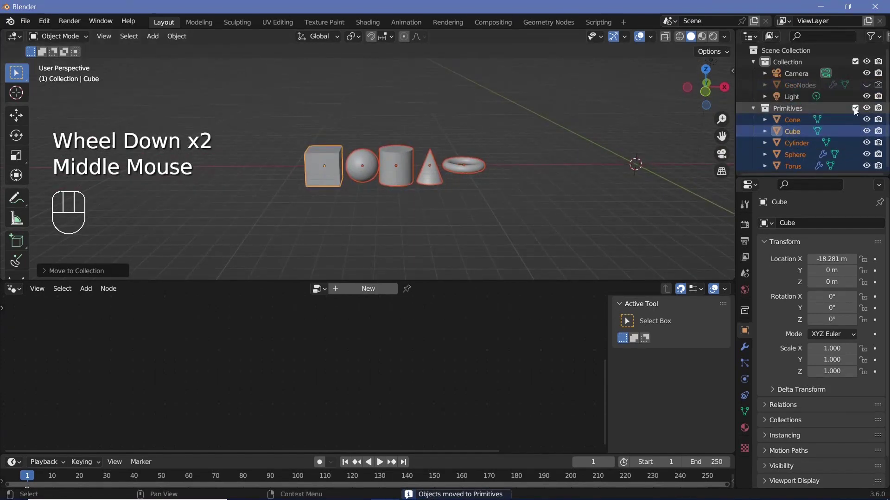
{"action": "left_click", "coordinate": [858, 113]}
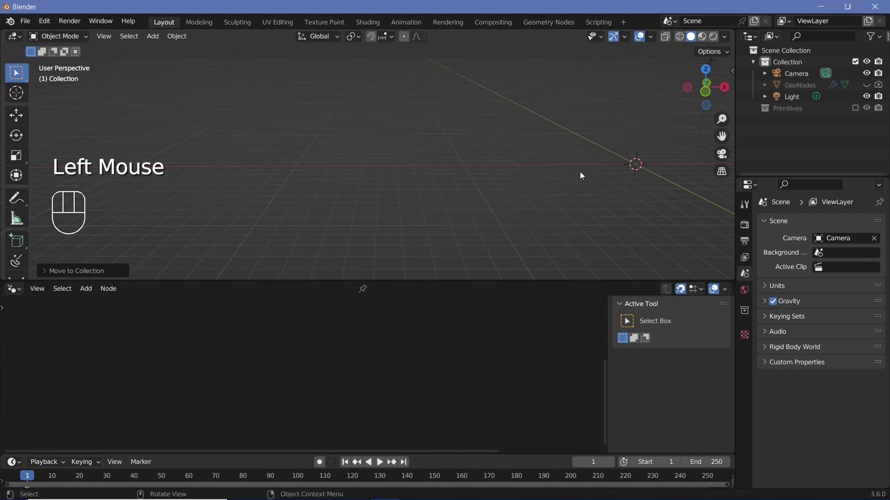
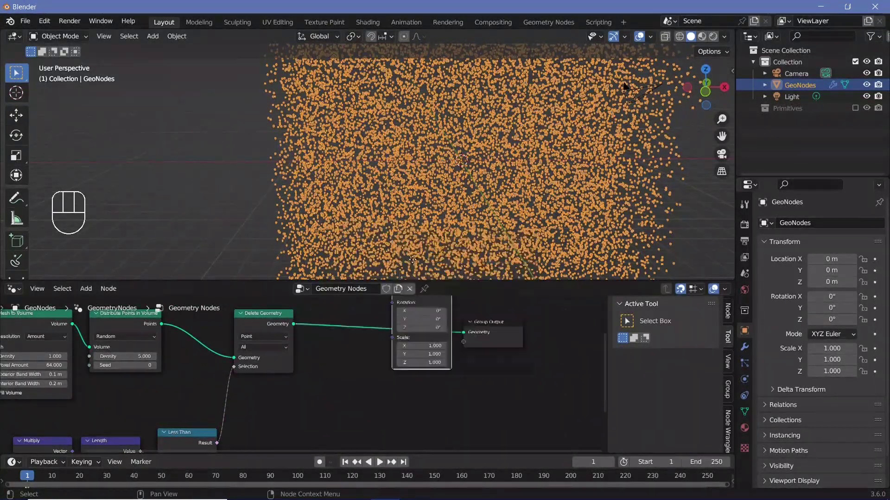
- Instance the Primitives collection on the points via Collection Info with Pick Instance enabled
{"action": "left_click", "coordinate": [363, 338]}
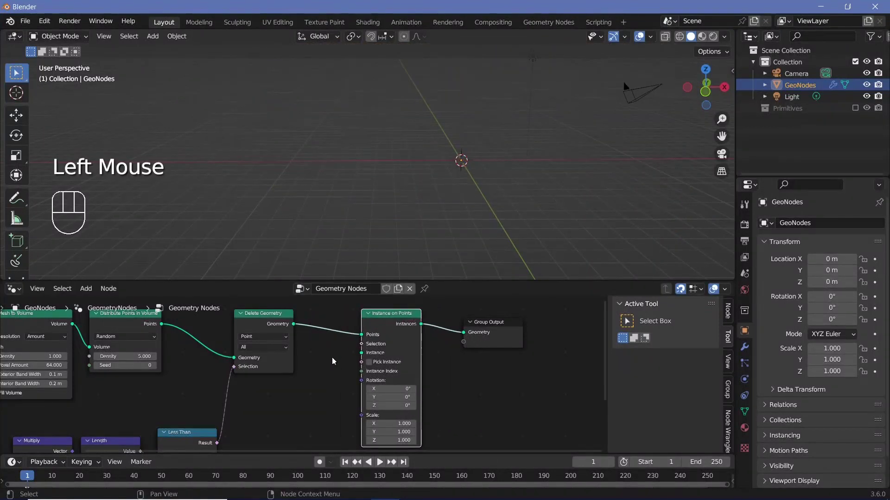
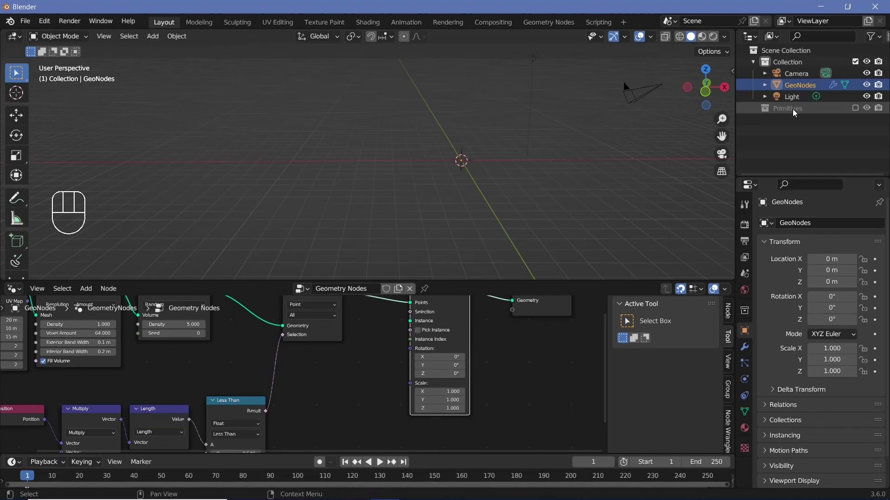
{"action": "left_click_drag", "start_coordinate": [746, 174], "coordinate": [733, 182]}
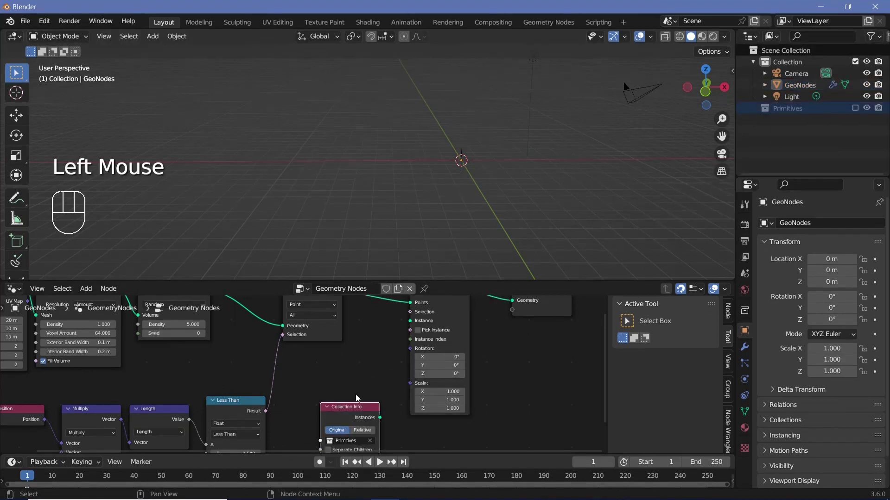
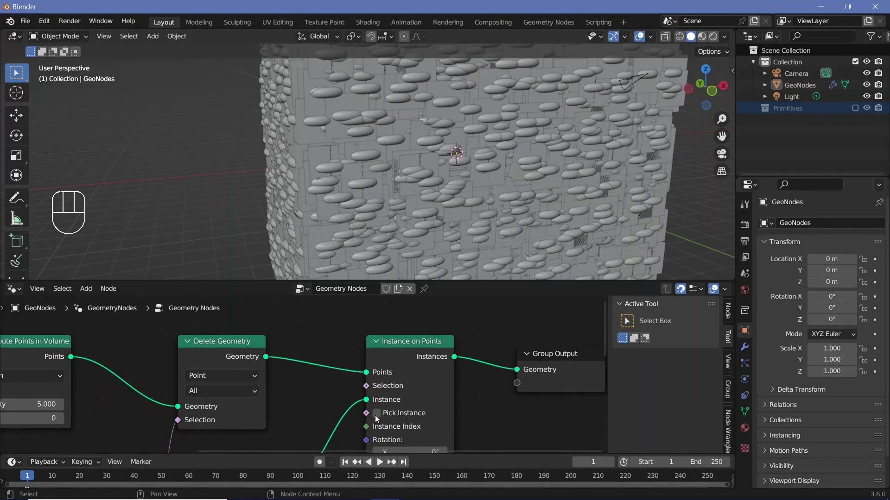
{"action": "left_click", "coordinate": [378, 419]}
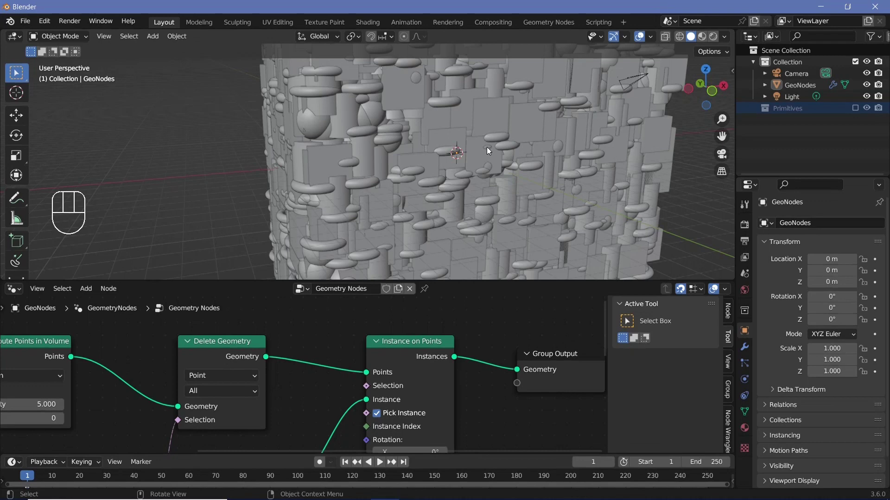
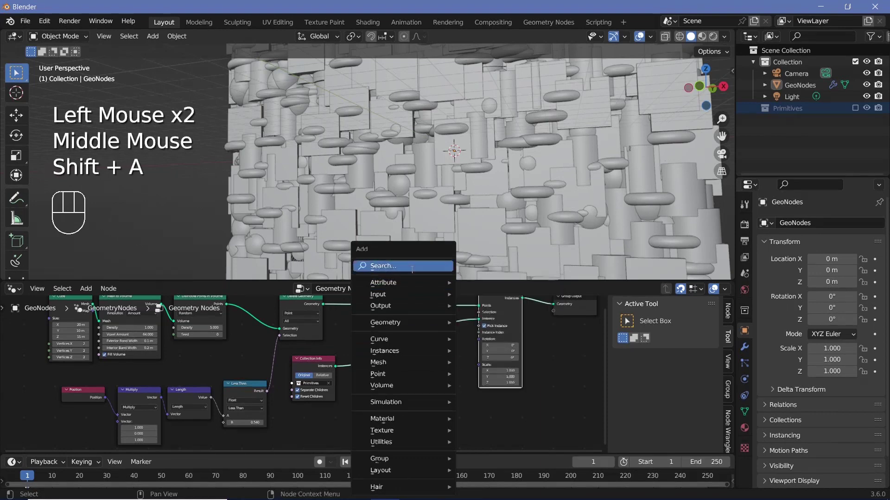
- Wire a Random Value (0.1 to 0.15) into the Instance on Points scale
{"action": "left_click_drag", "start_coordinate": [444, 397], "coordinate": [430, 401]}
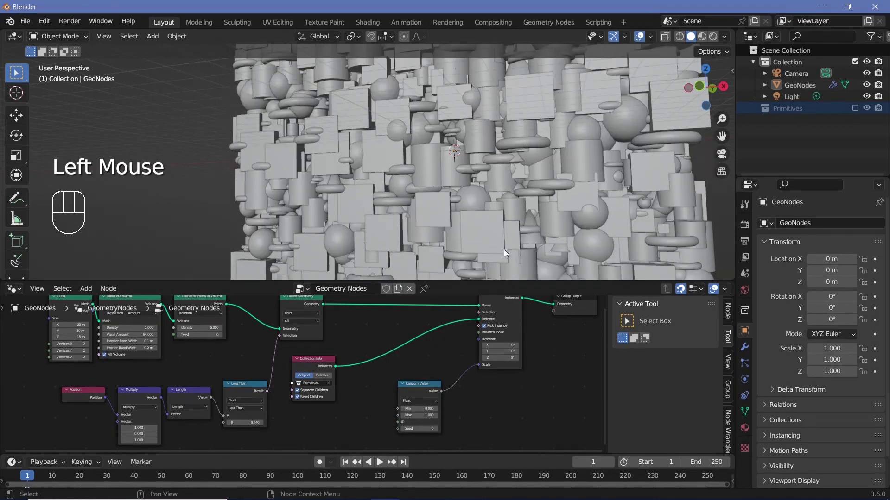
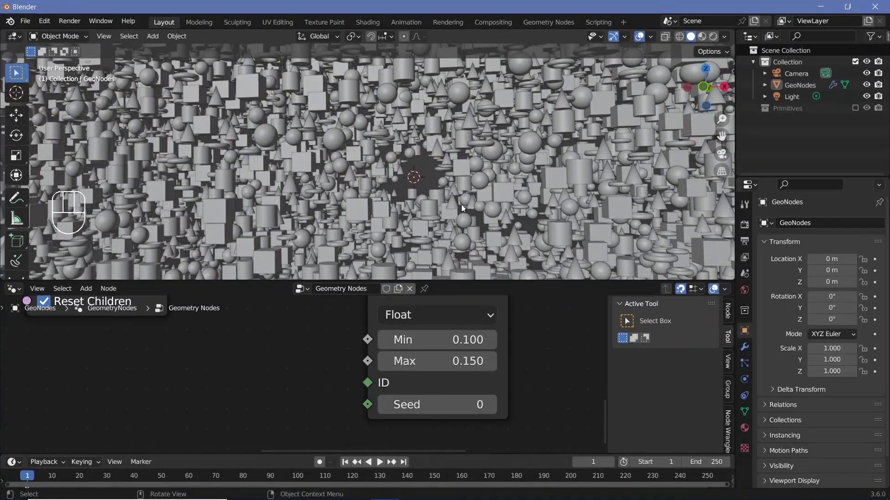
- Set the rotation Random Value vector range to -3.142 to 3.142
{"action": "scroll", "scroll_direction": "down", "scroll_amount": 3}
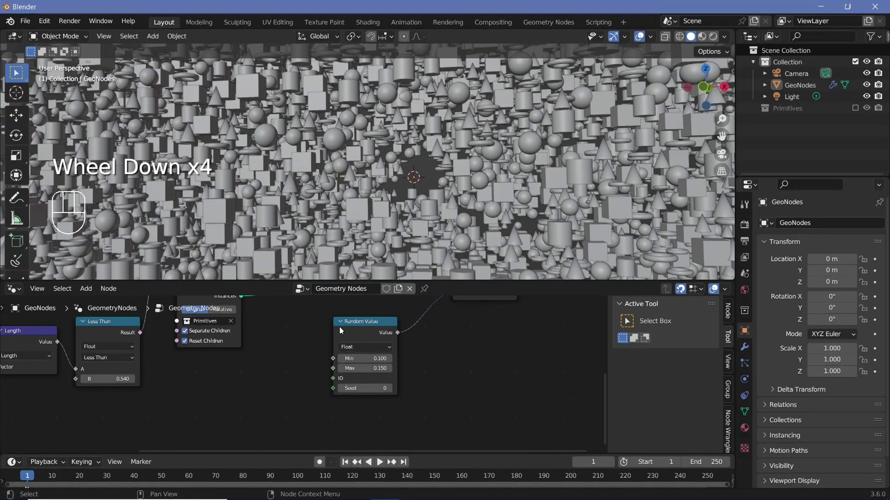
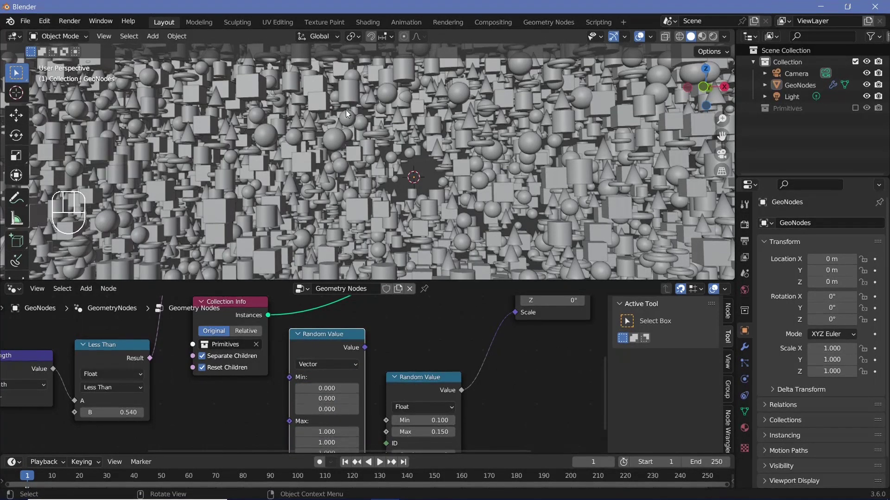
{"action": "middle_click", "coordinate": [410, 329]}
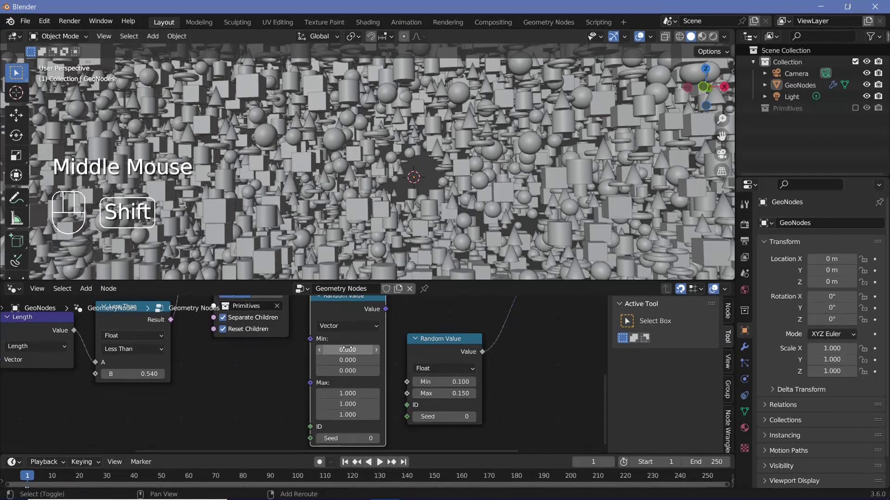
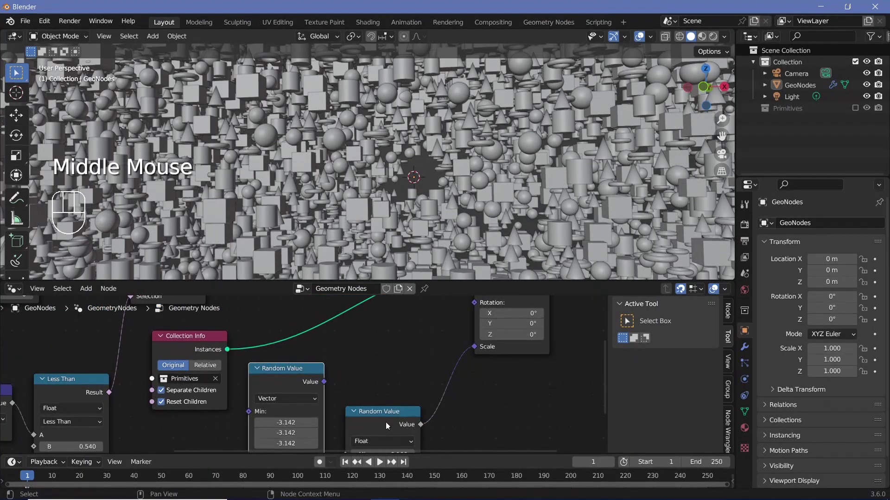
{"action": "left_click", "coordinate": [379, 461]}
{"action": "scroll", "scroll_direction": "down", "scroll_amount": 3}
{"action": "middle_click", "coordinate": [379, 461]}
{"action": "left_click", "coordinate": [379, 462]}
{"action": "middle_click", "coordinate": [378, 461]}
{"action": "scroll", "scroll_direction": "down", "scroll_amount": 3}
{"action": "left_click", "coordinate": [379, 461]}
{"action": "middle_click", "coordinate": [379, 462]}
{"action": "scroll", "scroll_direction": "up", "scroll_amount": 3}
- Add a Wave Texture node and wire its output into the Instance on Points rotation
{"action": "key", "text": "shift+a"}
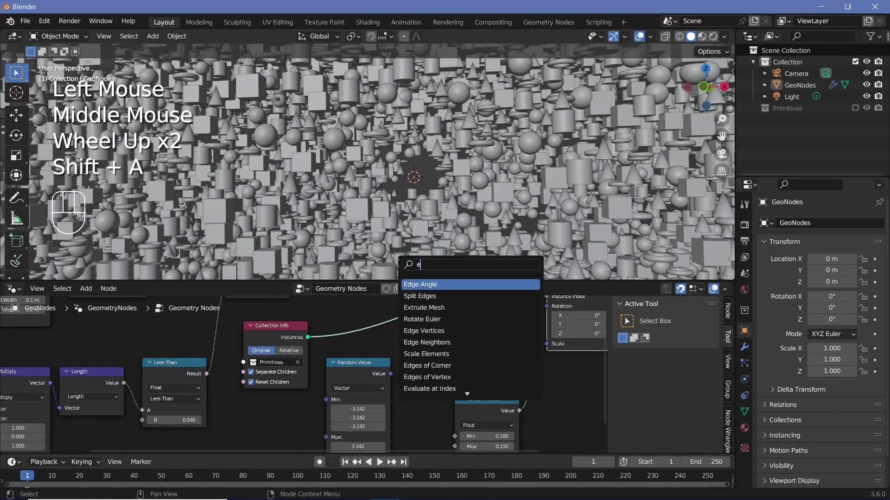
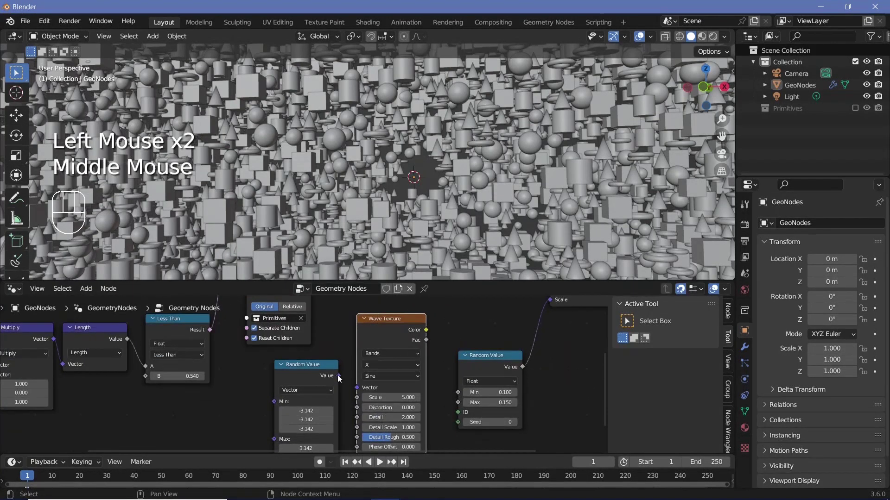
{"action": "left_click", "coordinate": [341, 380]}
{"action": "middle_click", "coordinate": [356, 392]}
{"action": "left_click_drag", "start_coordinate": [358, 372], "coordinate": [458, 350]}
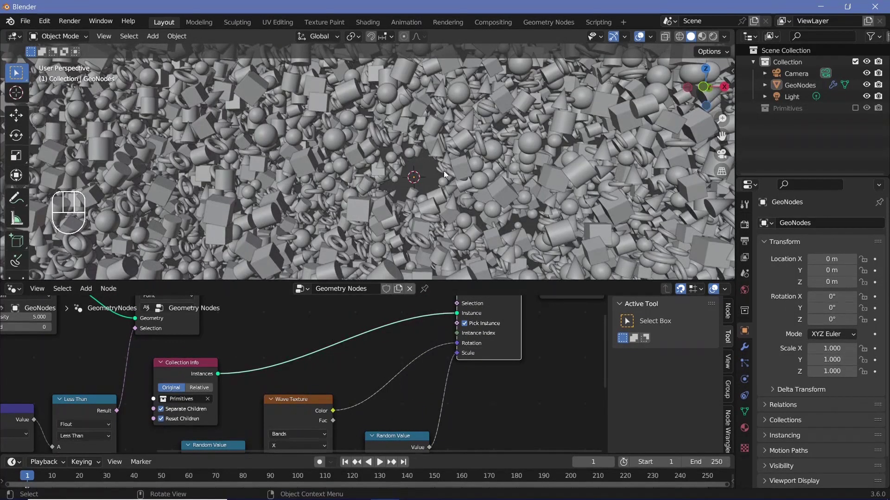
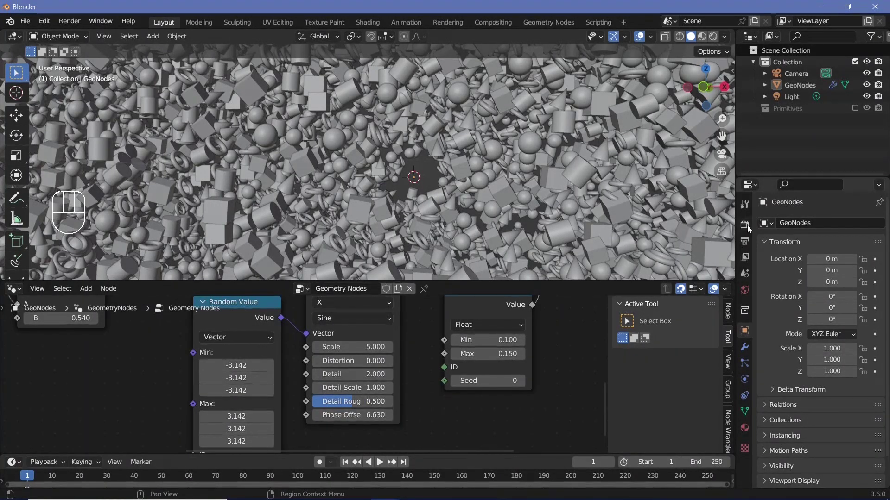
- Enable ambient occlusion with a 20 m distance and switch the viewport to Rendered shading
{"action": "left_click", "coordinate": [748, 230]}
{"action": "left_click", "coordinate": [782, 330]}
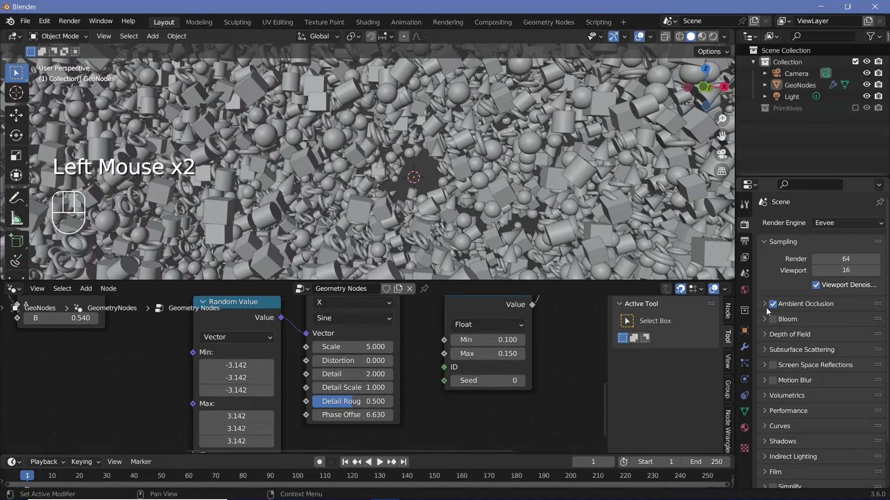
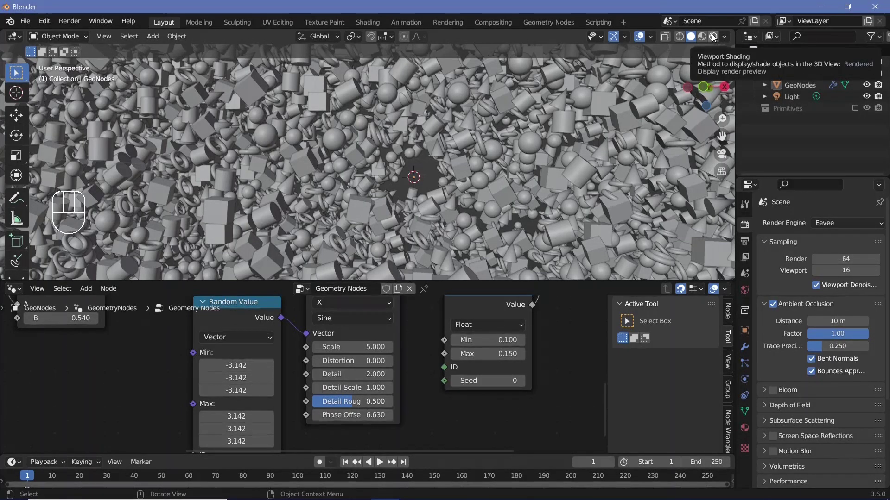
{"action": "left_click", "coordinate": [714, 39]}
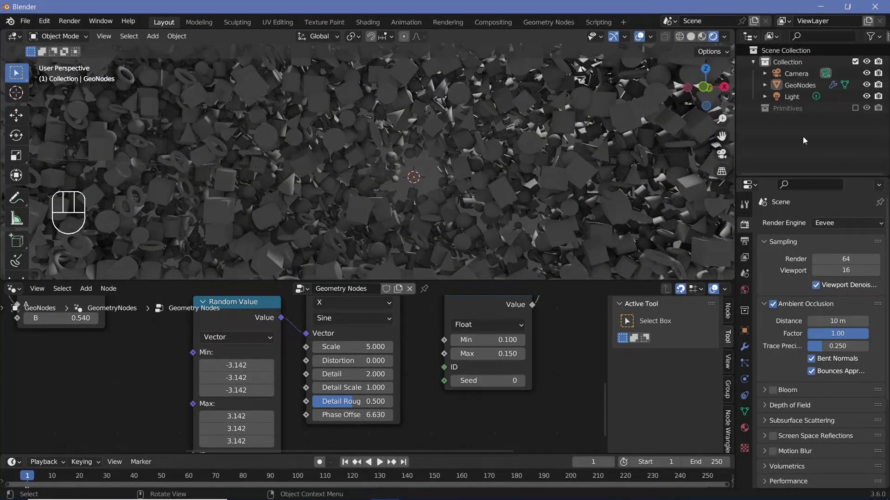
- Delete the lamp and set the world background colour to white
{"action": "left_click", "coordinate": [805, 99]}
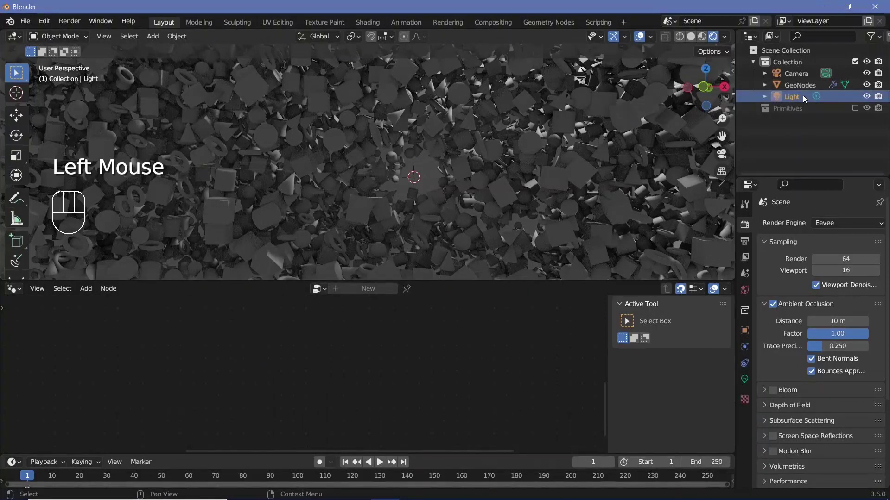
{"action": "key", "text": "Delete"}
{"action": "left_click", "coordinate": [750, 291]}
{"action": "left_click", "coordinate": [830, 308]}
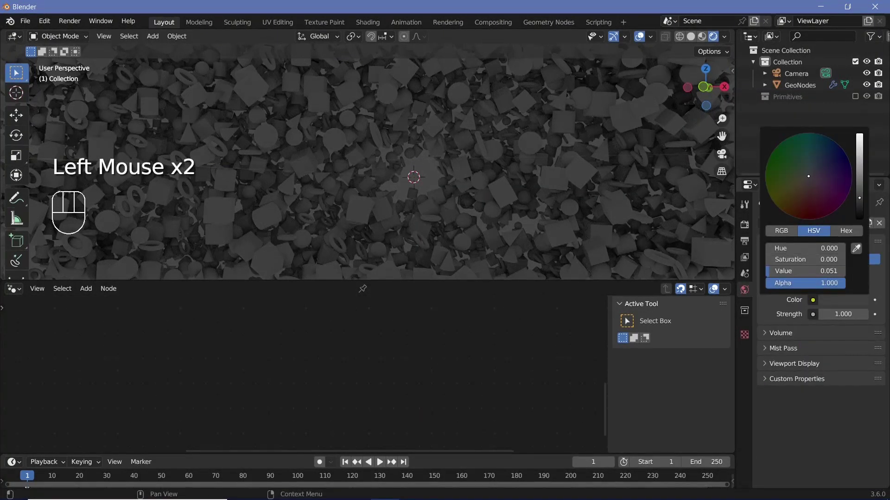
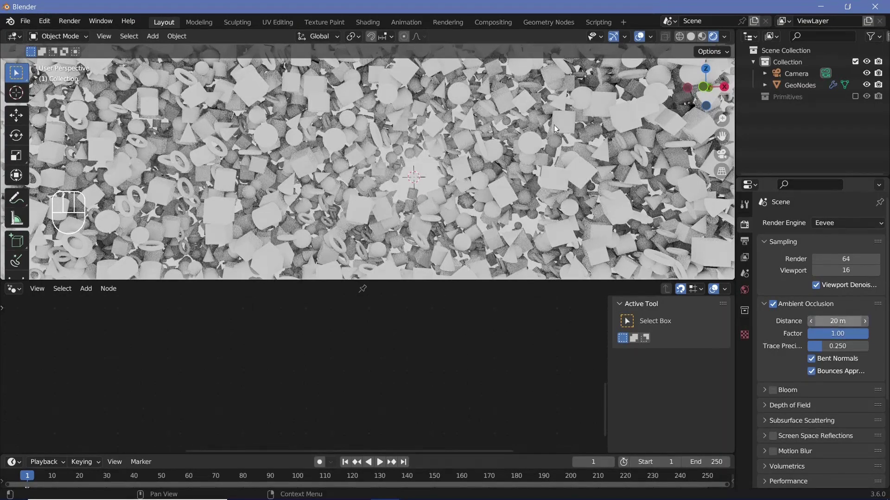
{"action": "middle_click", "coordinate": [427, 169]}
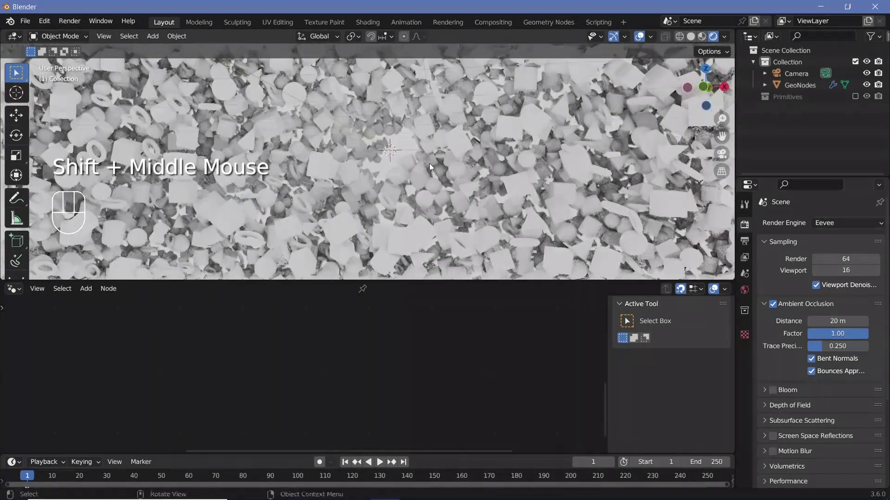
- Duplicate the GeoNodes volume linked (Alt+D) and place GeoNodes.001 beside the original
{"action": "middle_click", "coordinate": [439, 169]}
{"action": "scroll", "scroll_direction": "down", "scroll_amount": 3}
{"action": "left_click_drag", "start_coordinate": [393, 169], "coordinate": [421, 166]}
{"action": "left_click", "coordinate": [424, 172]}
{"action": "key", "text": "alt+d"}
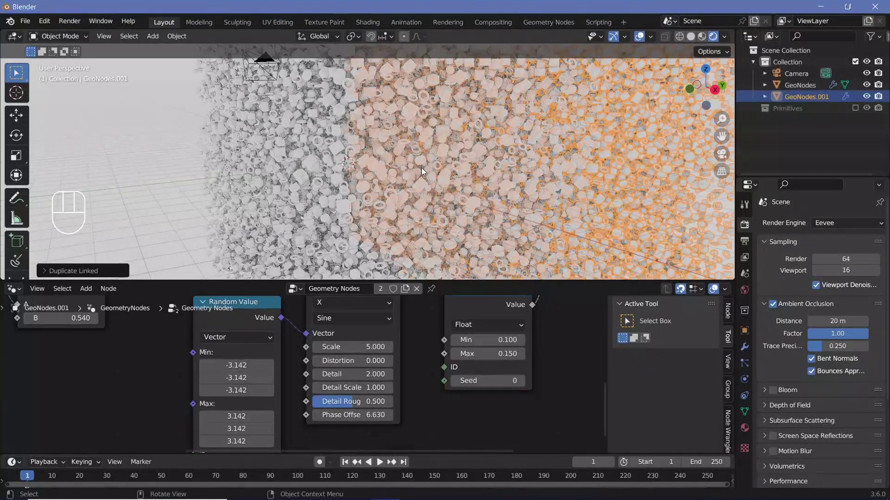
{"action": "left_click_drag", "start_coordinate": [496, 125], "coordinate": [573, 104]}
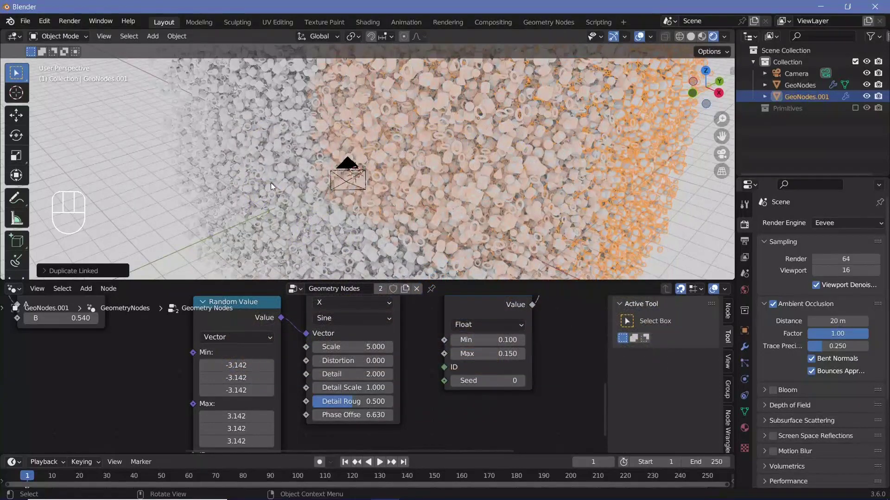
- Reset the camera to the origin and rotate it to aim down the volume
{"action": "left_click_drag", "start_coordinate": [280, 186], "coordinate": [454, 183]}
{"action": "left_click", "coordinate": [454, 183]}
{"action": "key", "text": "alt+g"}
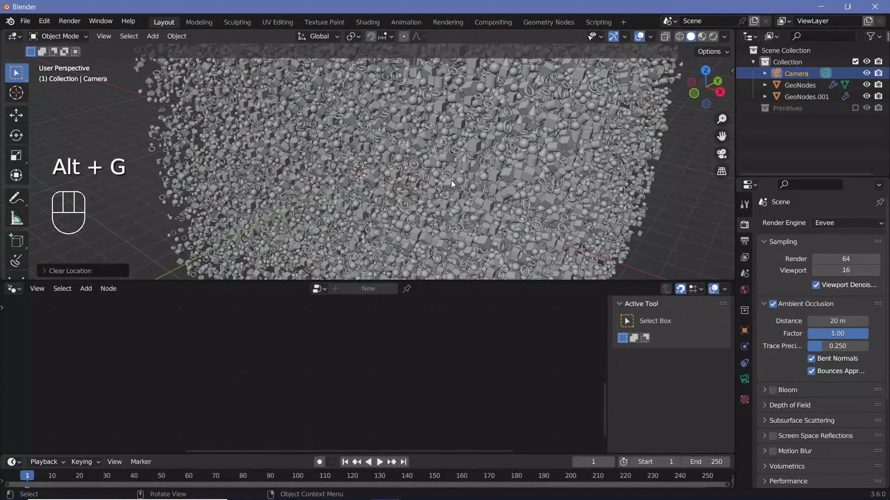
{"action": "key", "text": "alt+r"}
{"action": "key", "text": "r"}
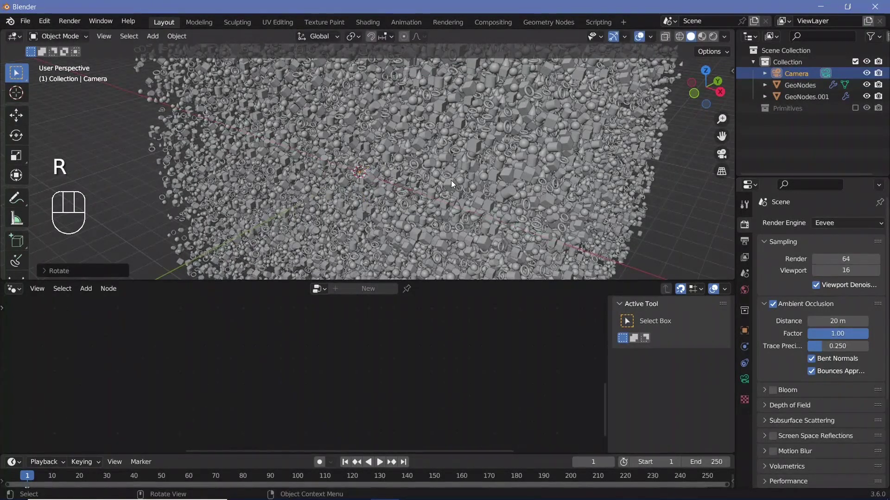
- Move the camera back along Y by -5 and look through it with a 25 mm lens
{"action": "key", "text": "g"}
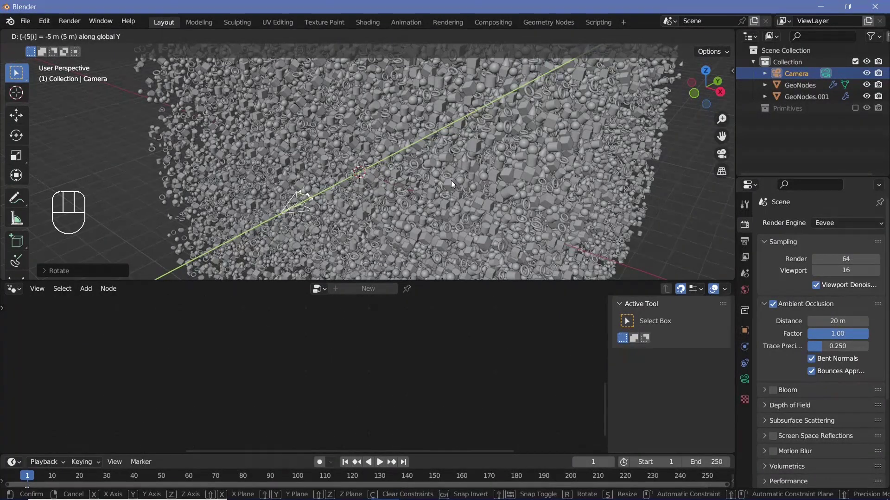
{"action": "left_click_drag", "start_coordinate": [381, 174], "coordinate": [268, 164]}
{"action": "key", "text": "KP_0"}
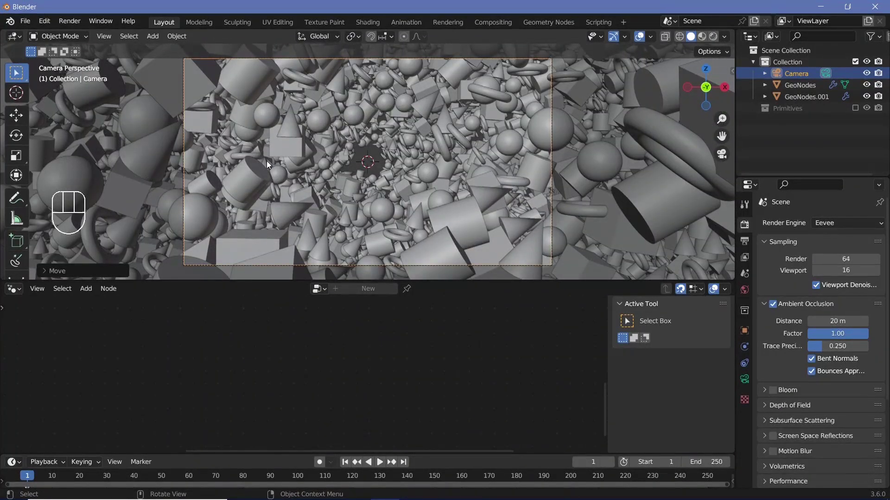
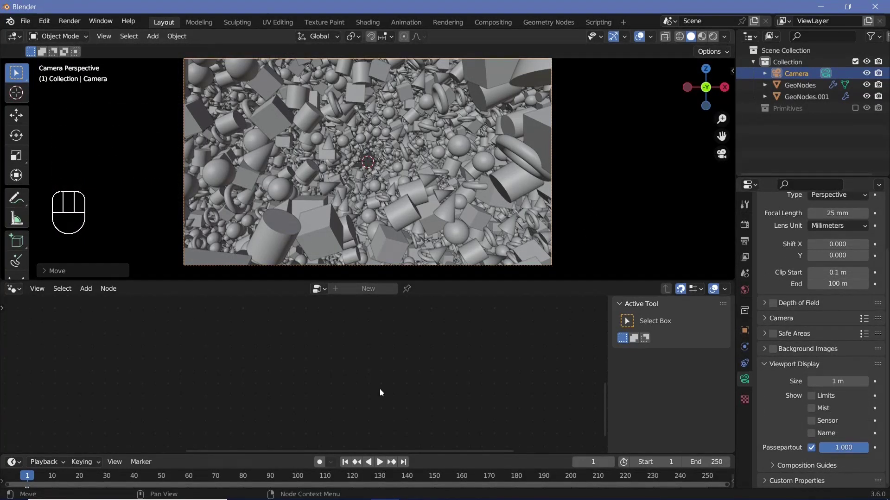
- Set output to 30 fps, end frame 150, FFmpeg video in an MPEG-4 container, path //
{"action": "left_click", "coordinate": [742, 246]}
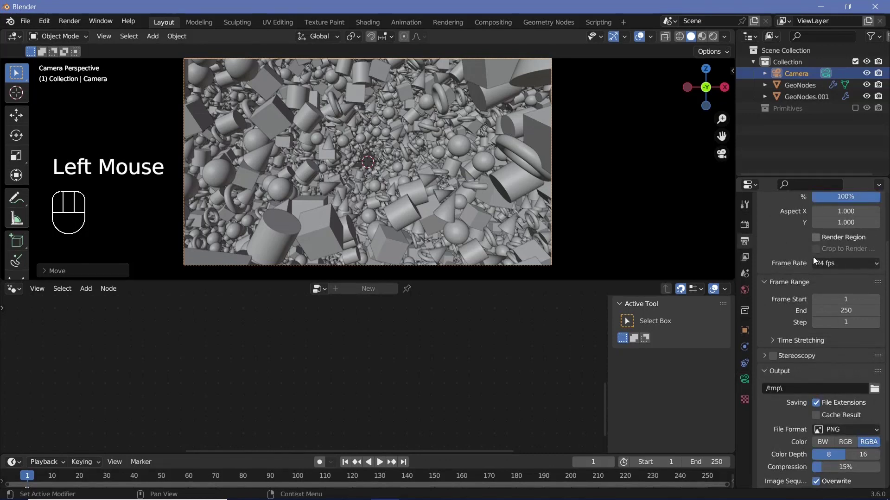
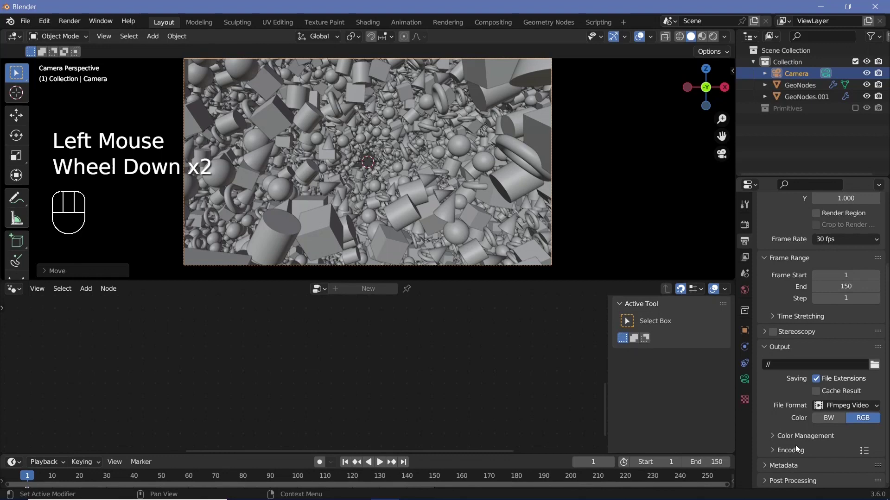
{"action": "left_click", "coordinate": [799, 451]}
{"action": "left_click_drag", "start_coordinate": [826, 469], "coordinate": [785, 445]}
{"action": "scroll", "scroll_direction": "down", "scroll_amount": 3}
{"action": "left_click_drag", "start_coordinate": [828, 409], "coordinate": [810, 369]}
{"action": "scroll", "scroll_direction": "up", "scroll_amount": 3}
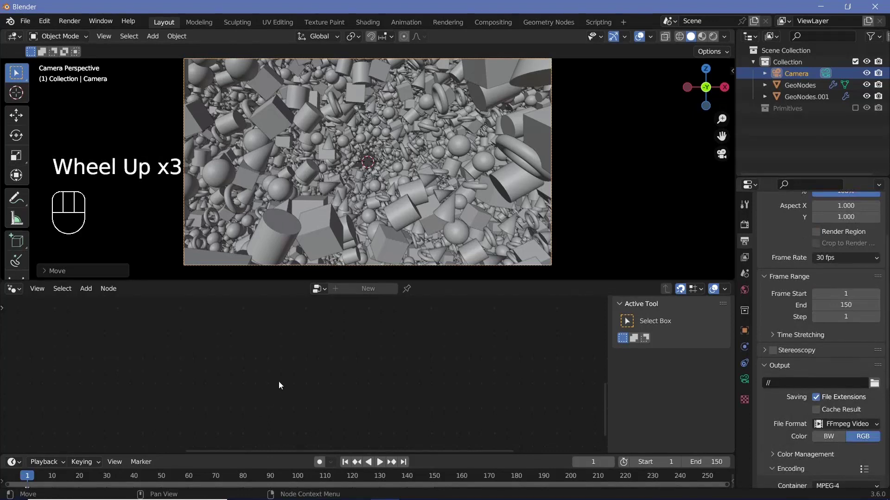
- Keyframe the camera's starting position at frame 0 and jump to the final frame
{"action": "key", "text": "Left"}
{"action": "key", "text": "i"}
{"action": "key", "text": "x"}
{"action": "left_click", "coordinate": [459, 449]}
{"action": "left_click", "coordinate": [438, 434]}
- Move the camera along Y, keyframe it at frame 150, return to frame 0 in Rendered shading
{"action": "key", "text": "g"}
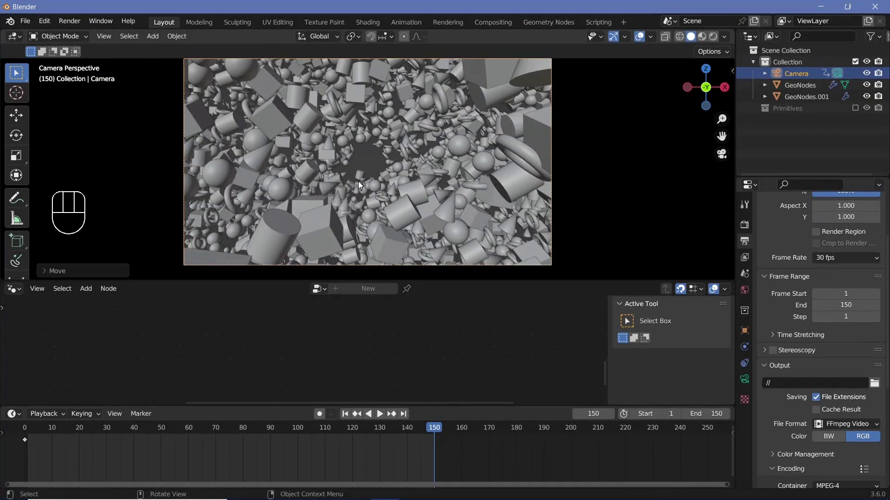
{"action": "key", "text": "i"}
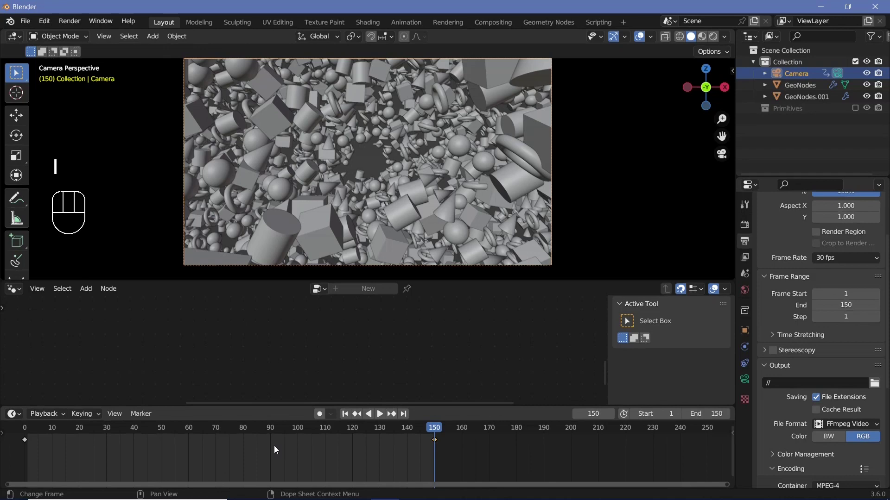
{"action": "key", "text": "a"}
{"action": "key", "text": "t"}
{"action": "left_click", "coordinate": [379, 413]}
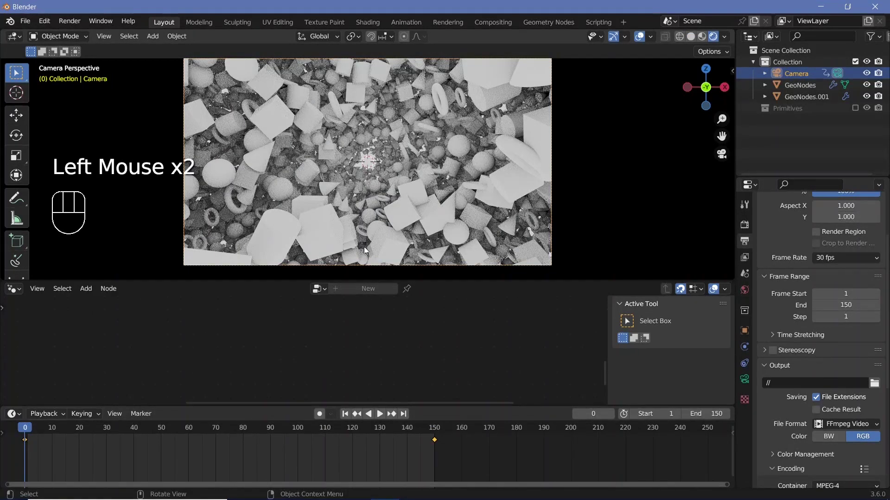